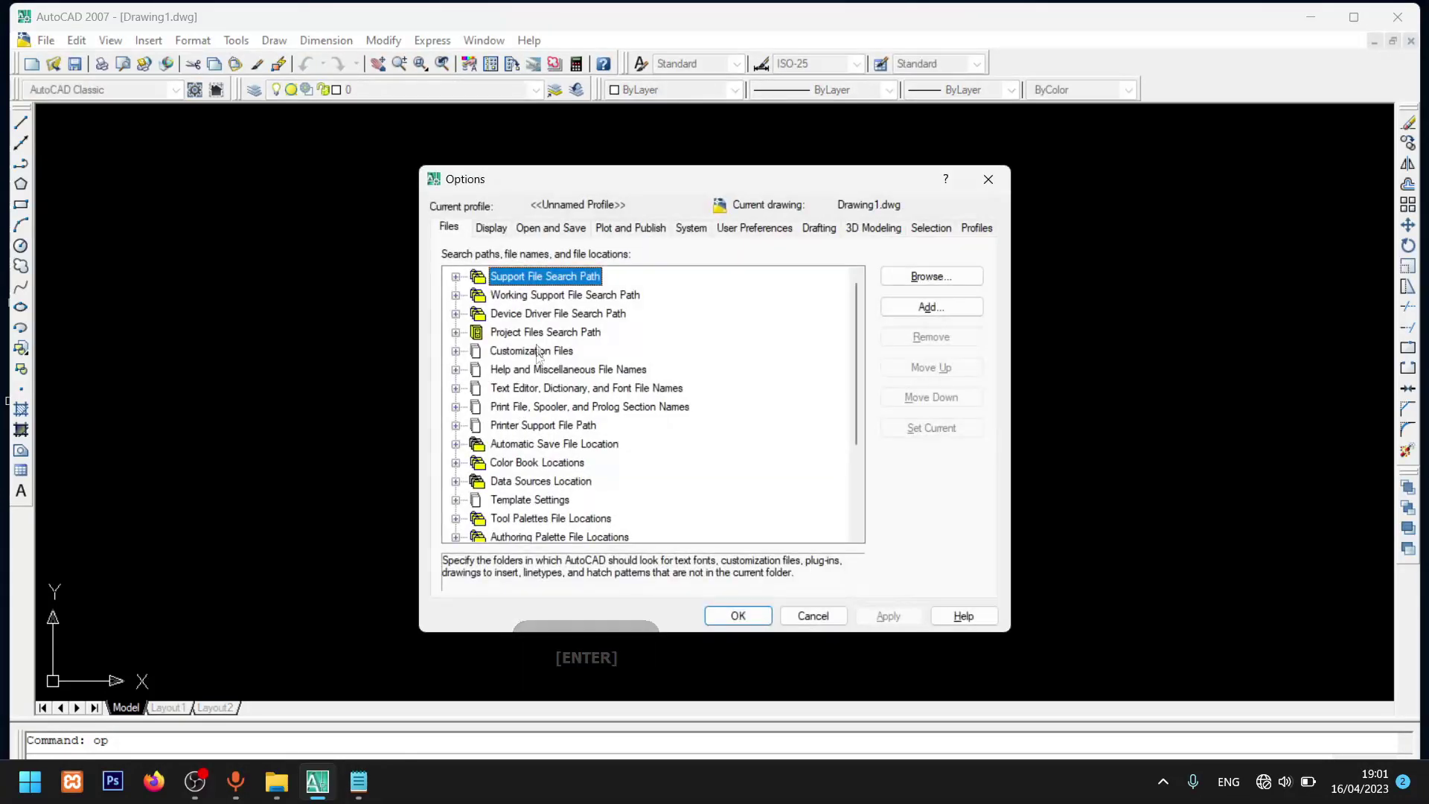
# - Add E:\TUTORIAL\CAD 2007\YQArch\sys to the Support File Search Path and apply the Options
pyautogui.click(836, 300)
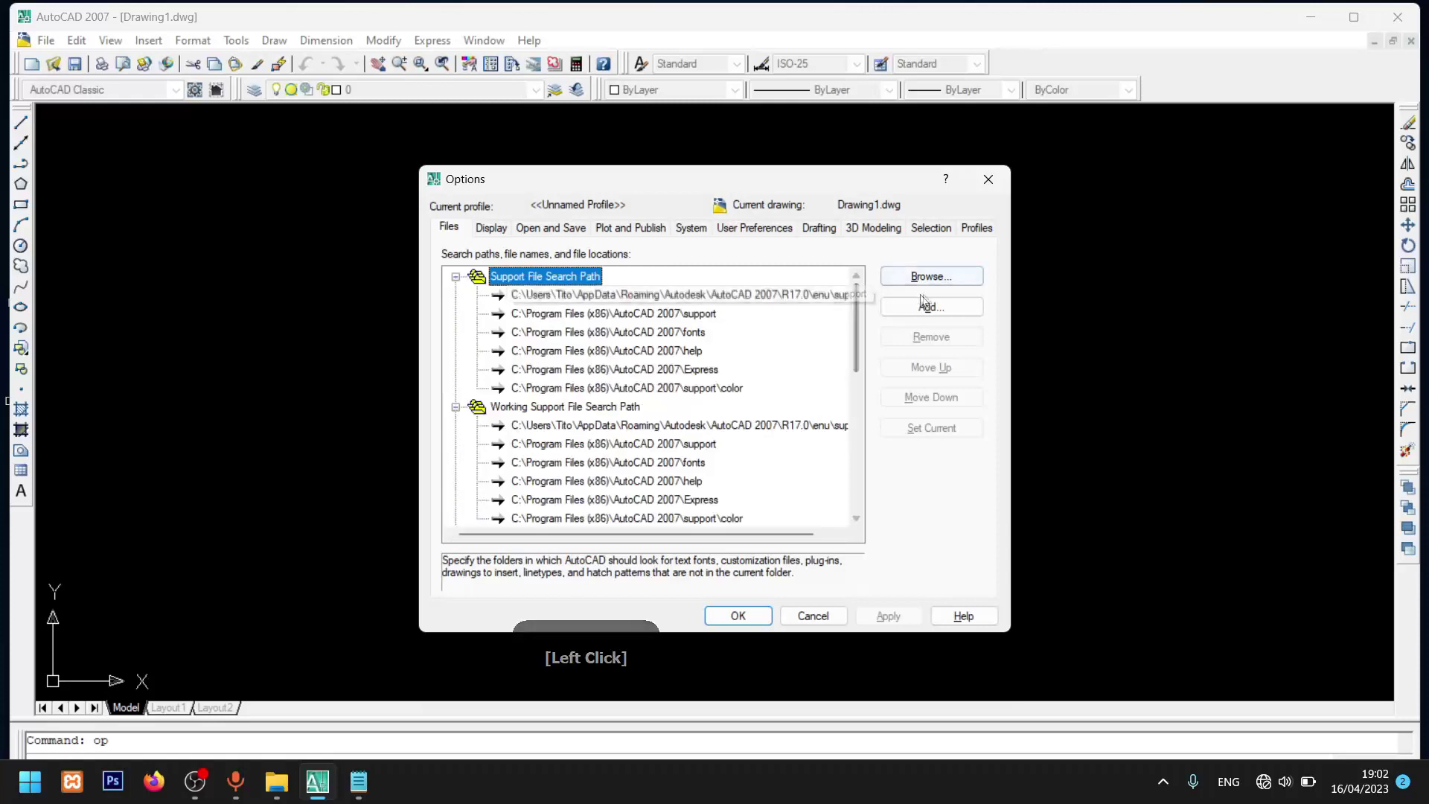
pyautogui.click(943, 311)
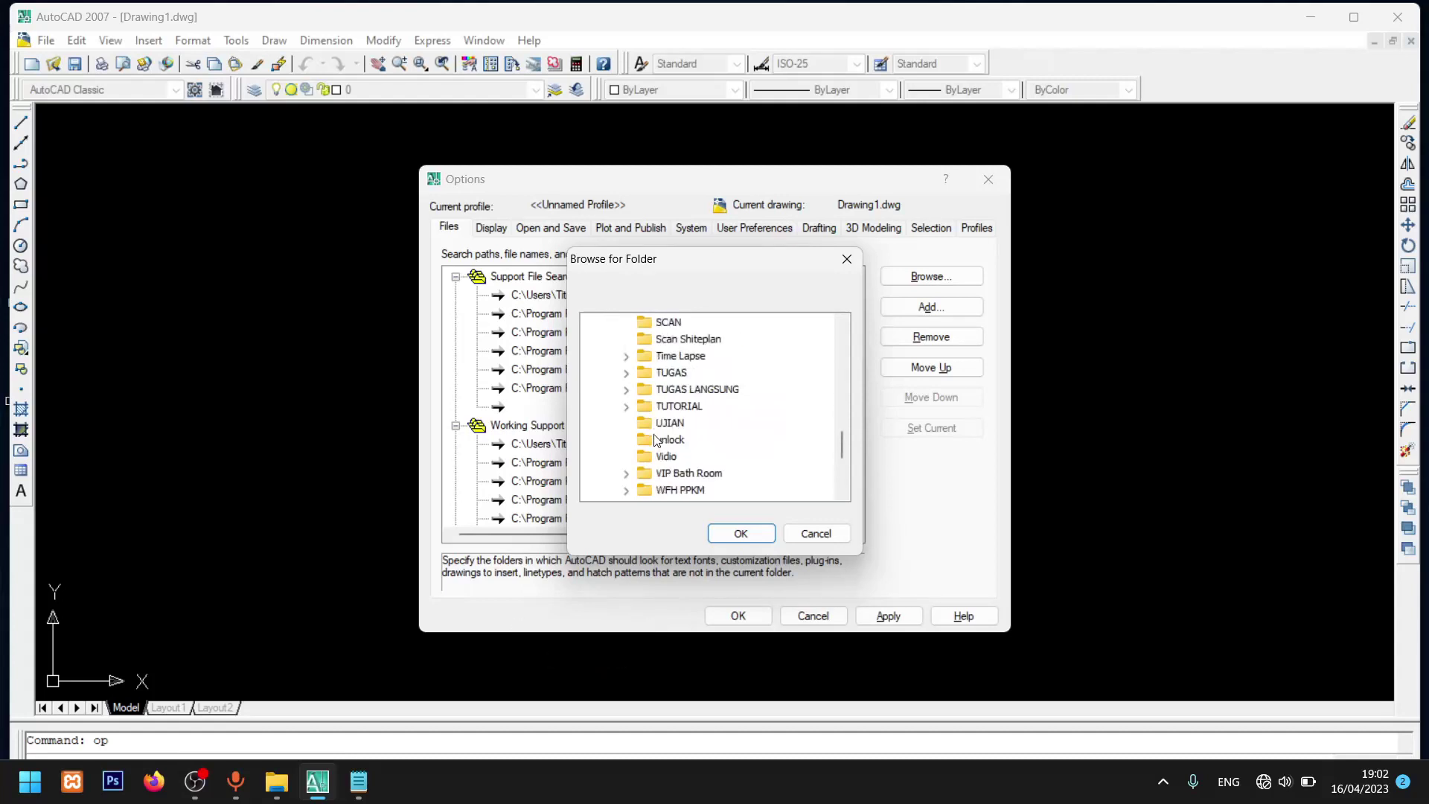
pyautogui.click(632, 415)
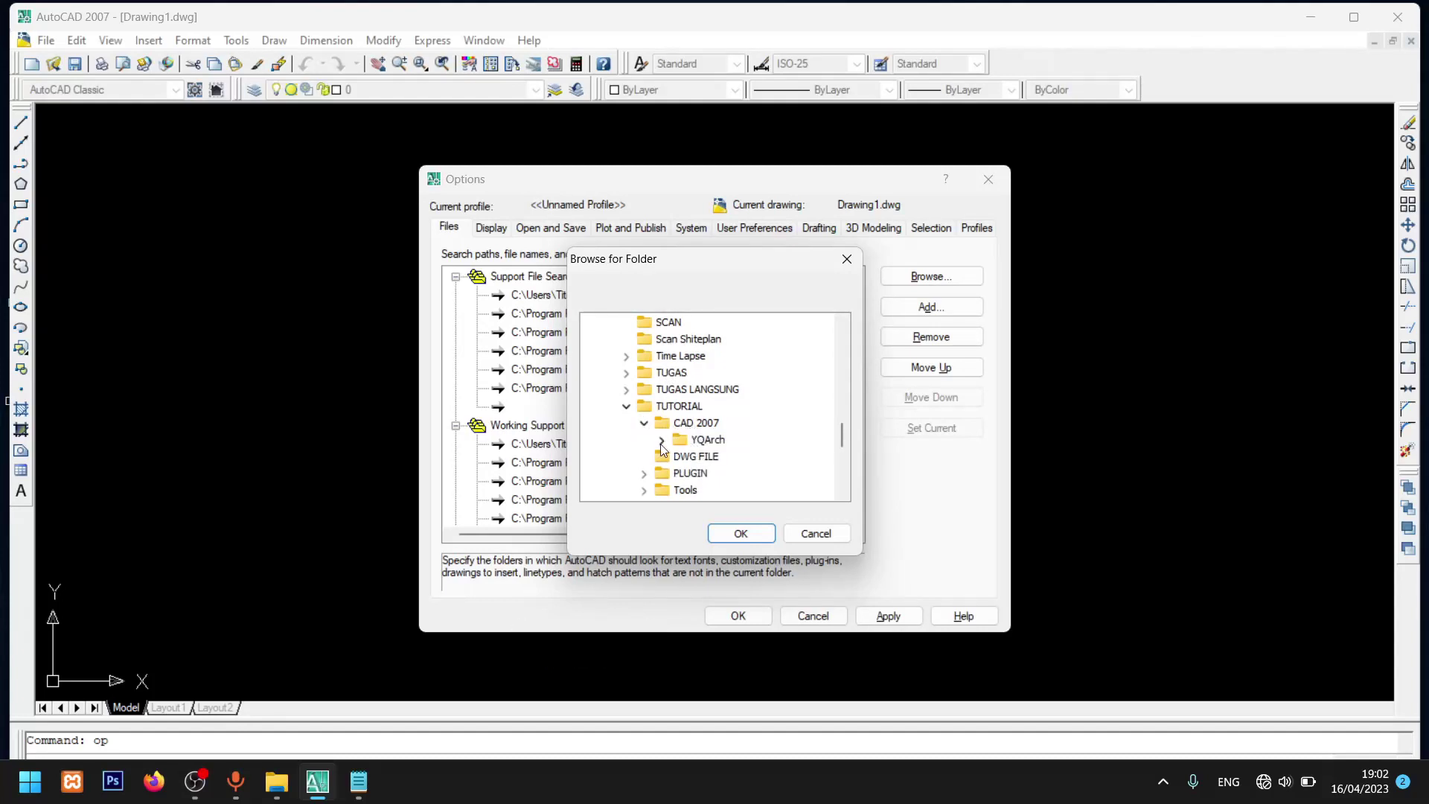
pyautogui.click(667, 452)
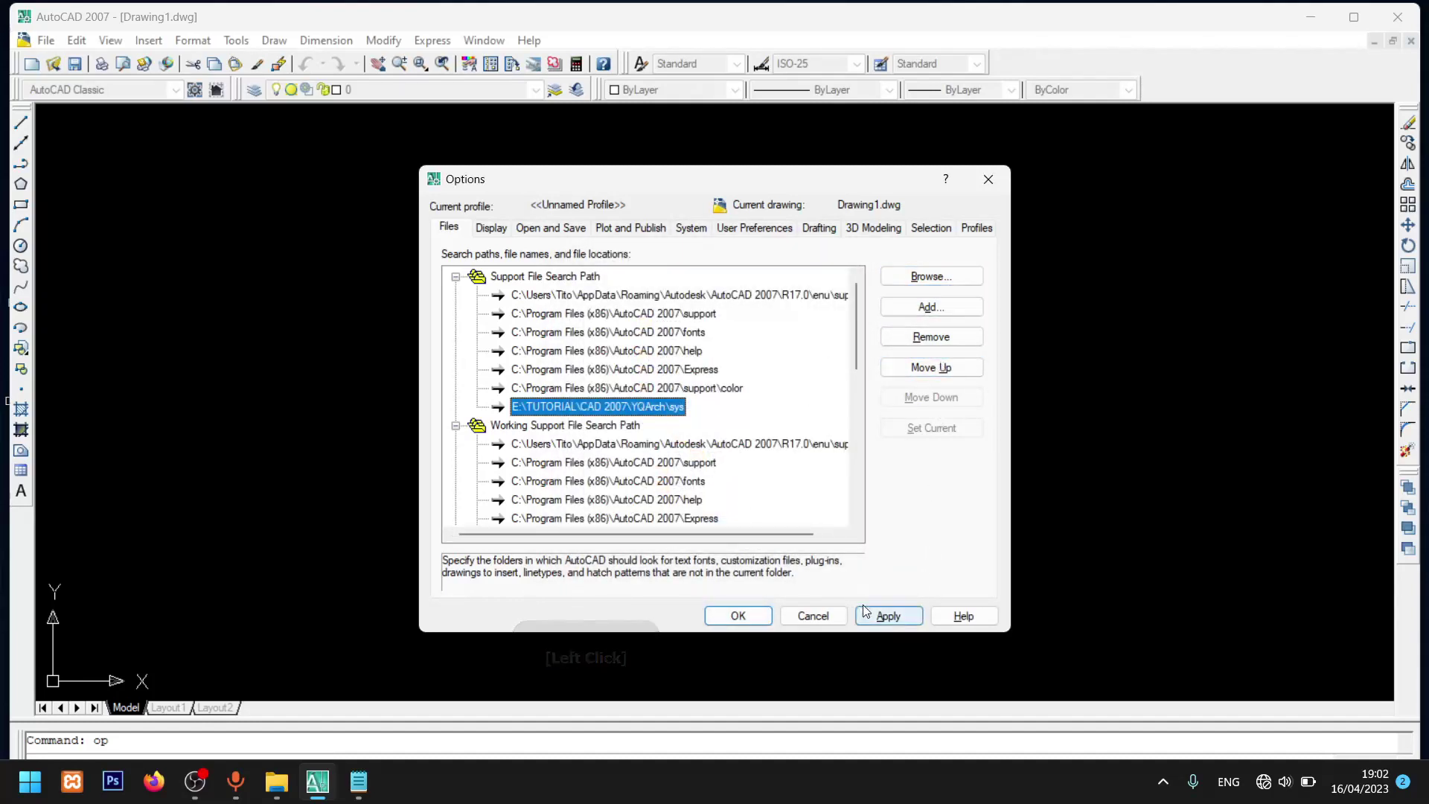
pyautogui.click(914, 624)
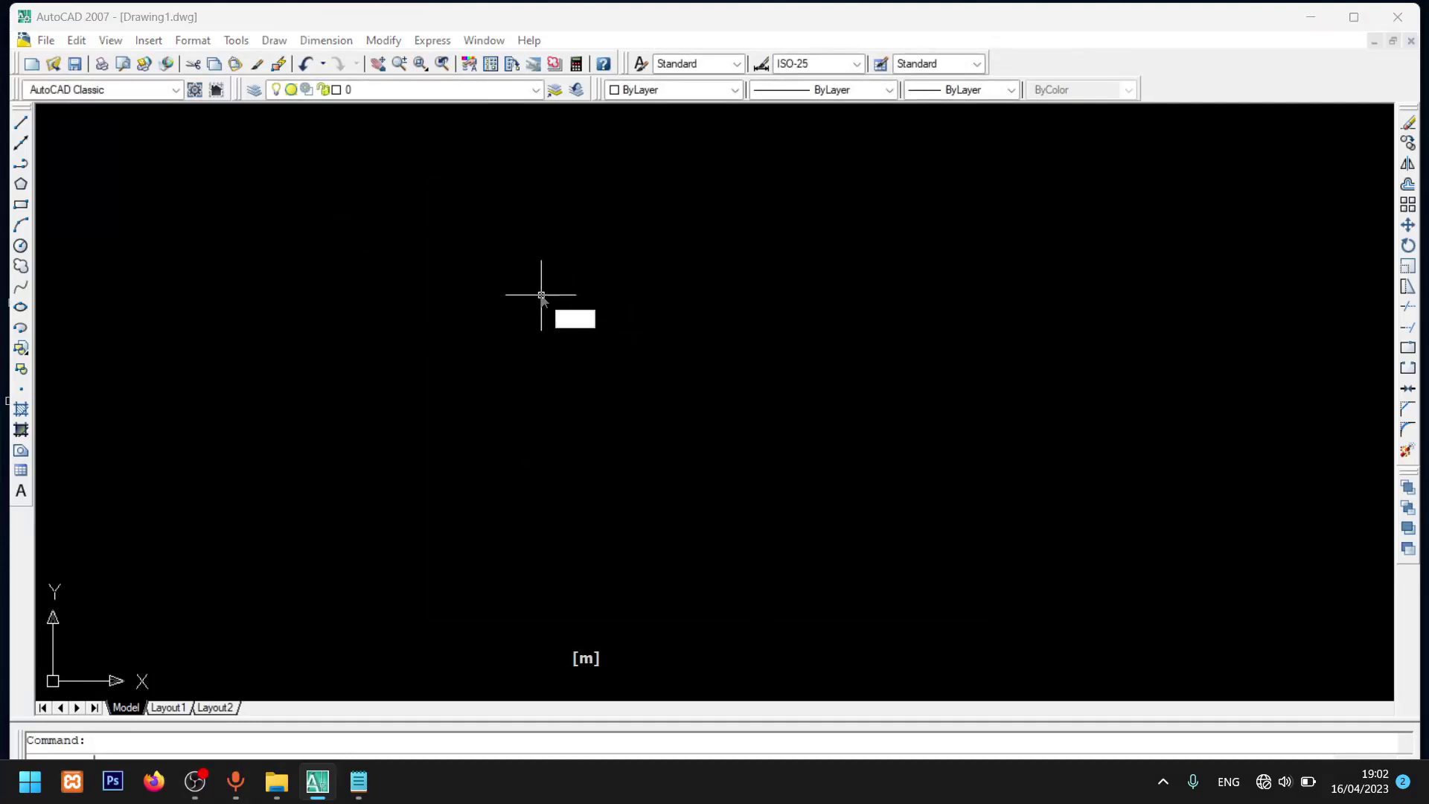
# - Run MENU and browse the Select Customization File dialog into E:\TUTORIAL toward the YQArch menu file
pyautogui.press('Return')
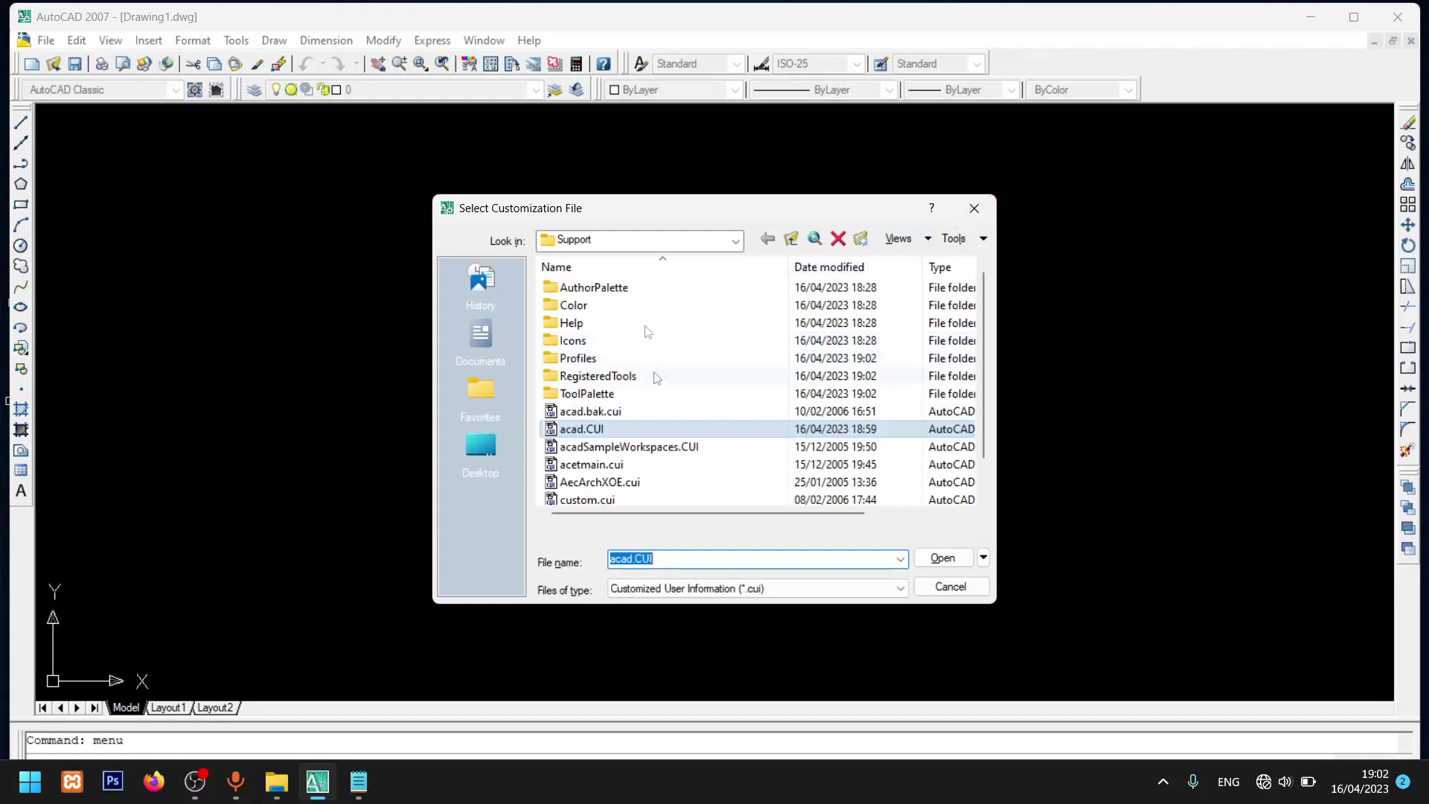
pyautogui.click(657, 244)
pyautogui.click(658, 243)
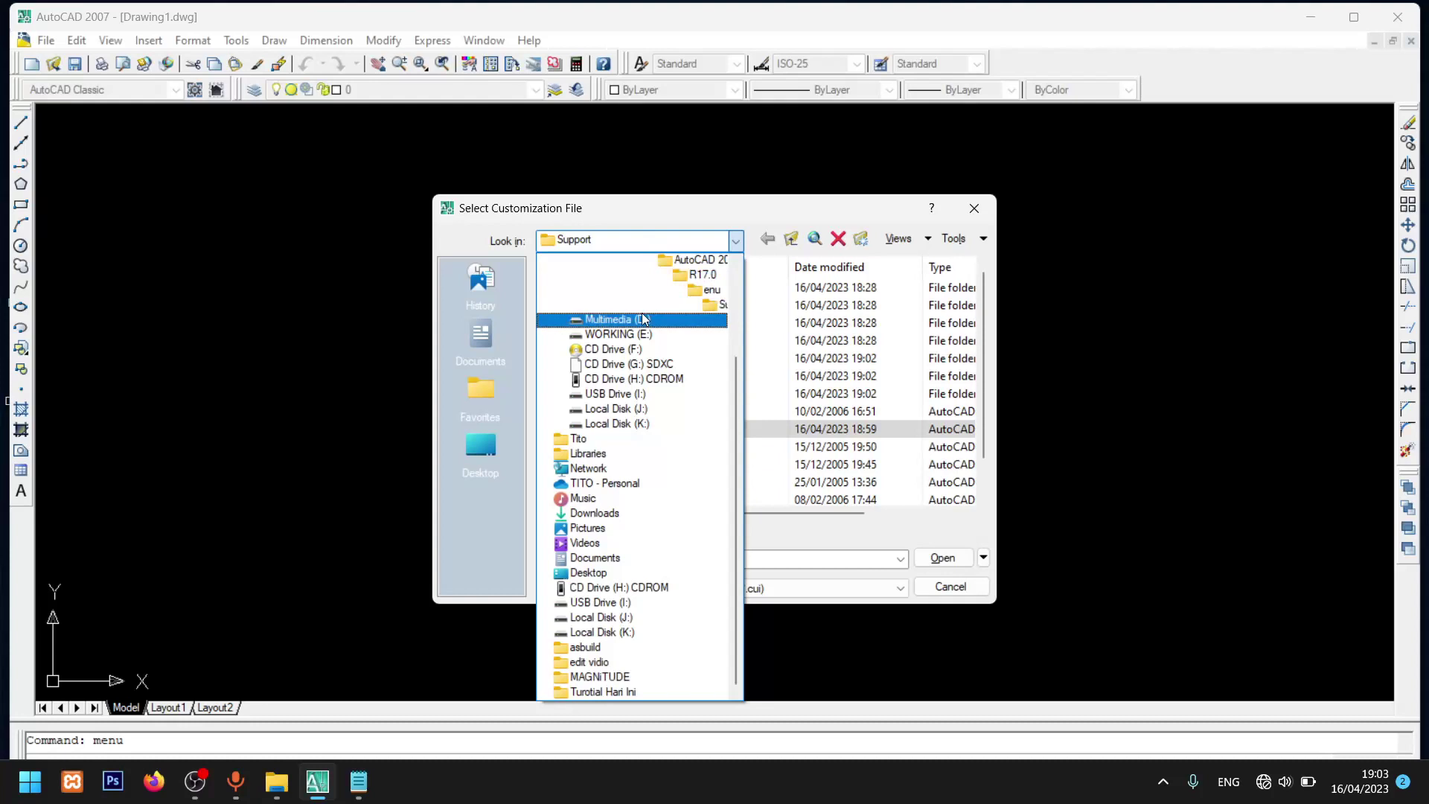
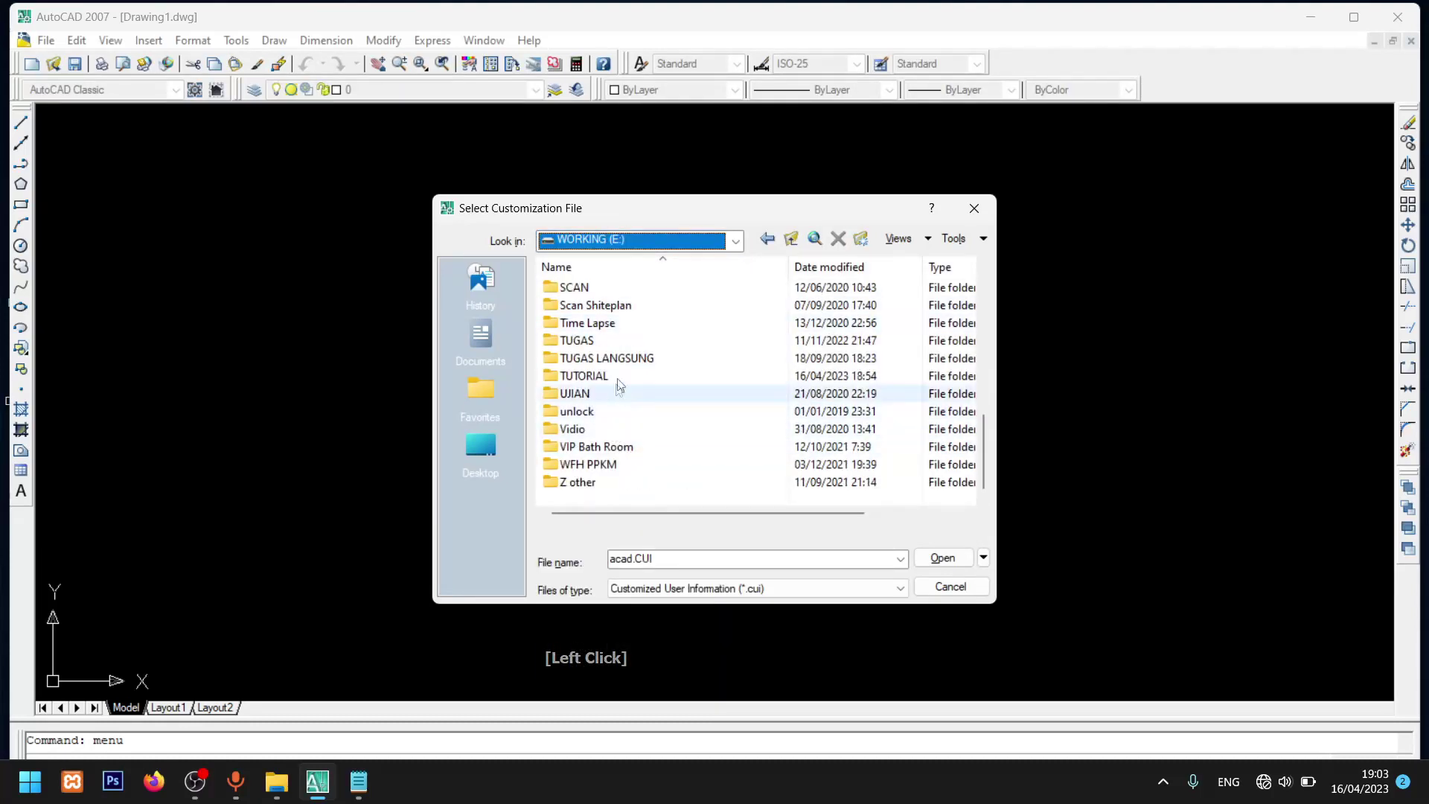
pyautogui.click(624, 386)
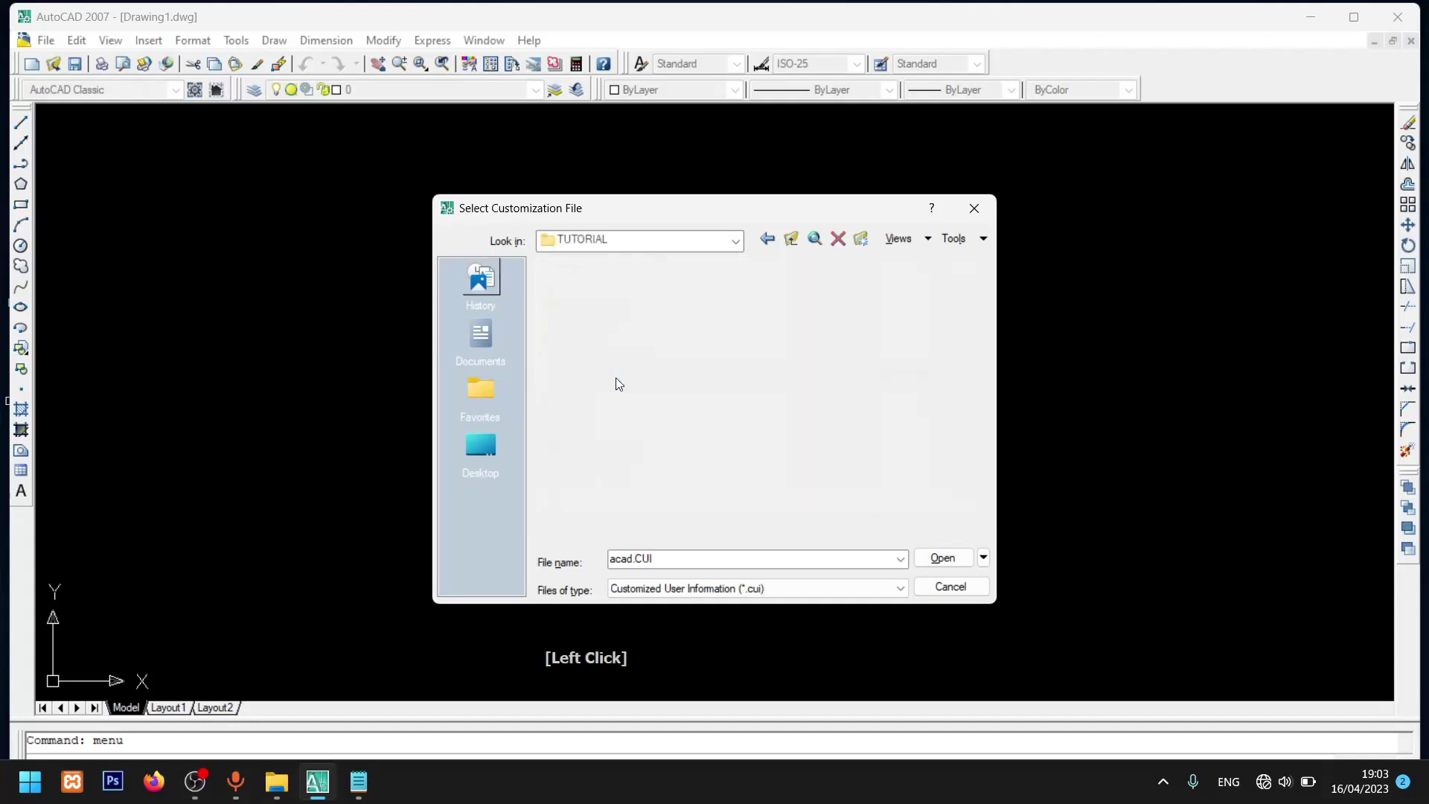
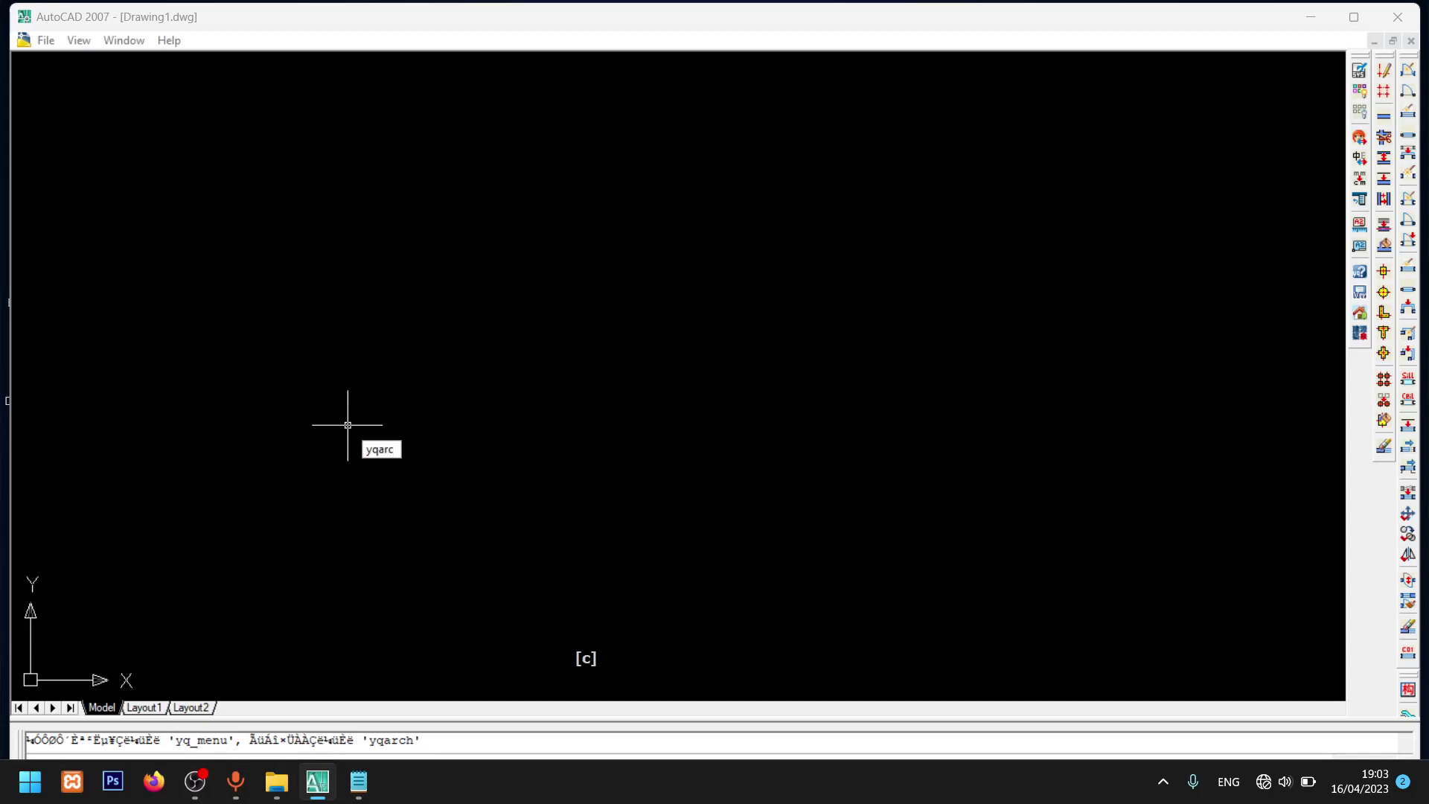
# - Run YQARCH, cancel its dialog, then run YQ_LANG and confirm English as the YQArch language
pyautogui.press('Return')
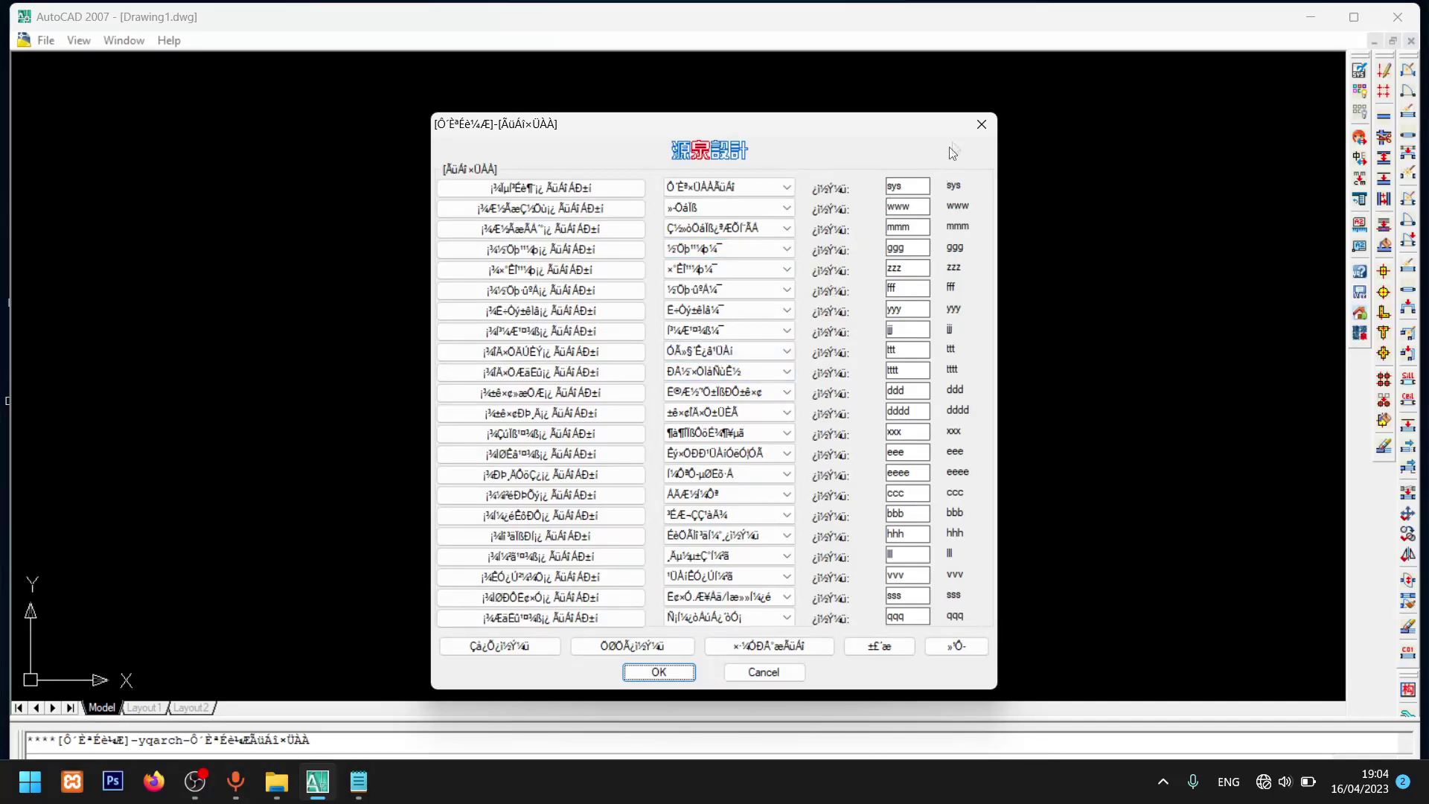
pyautogui.click(987, 132)
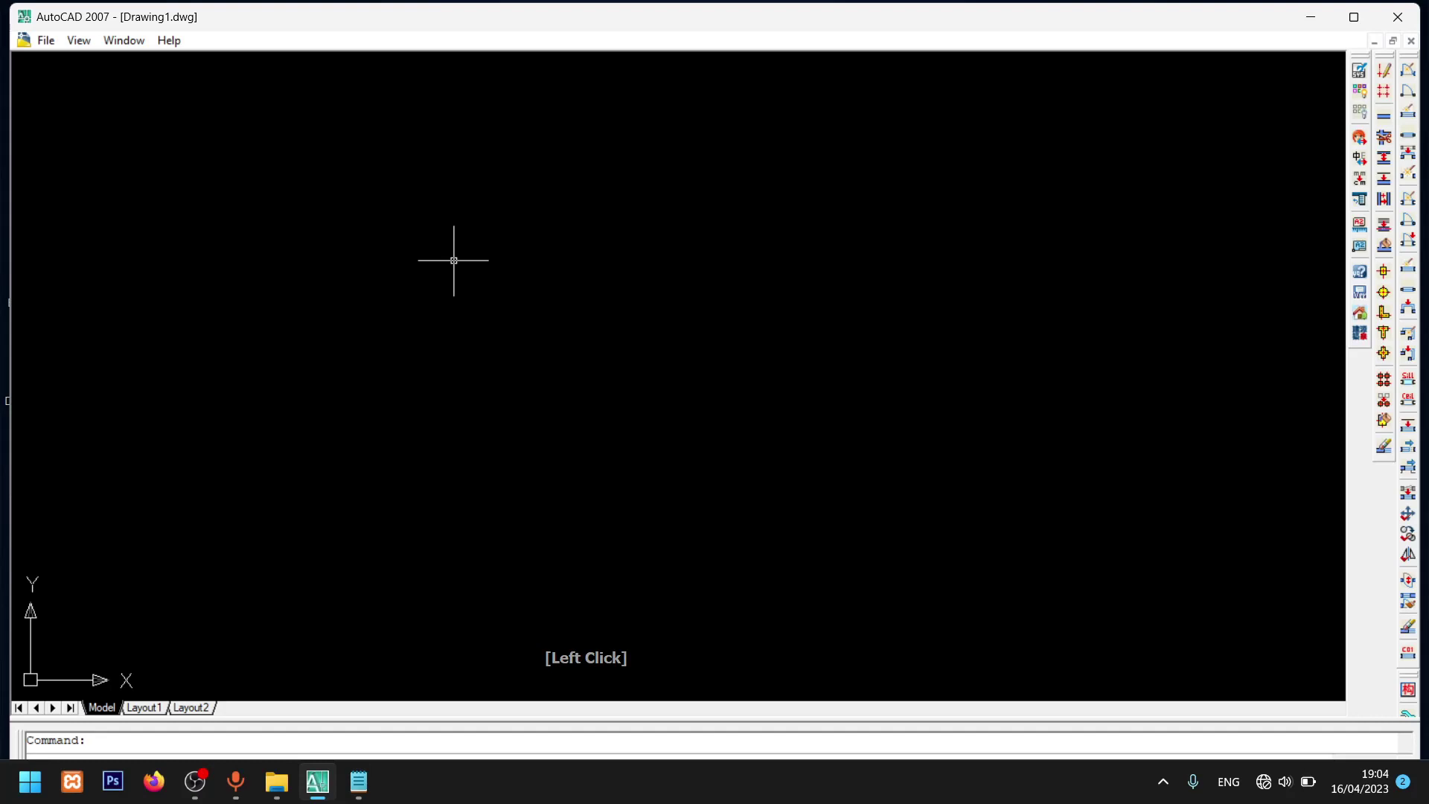
pyautogui.press('q')
pyautogui.press('a')
pyautogui.press('Return')
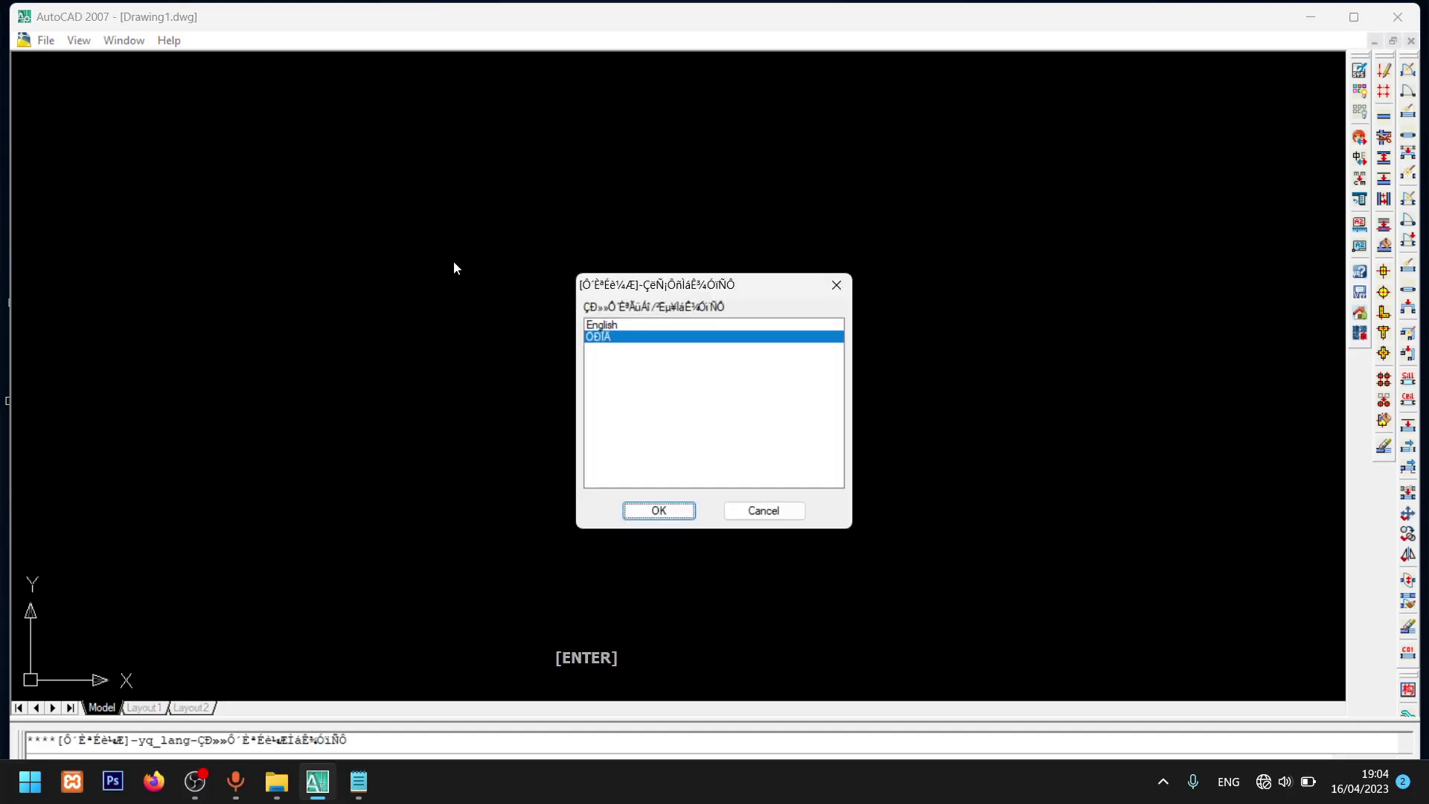
pyautogui.press('Return')
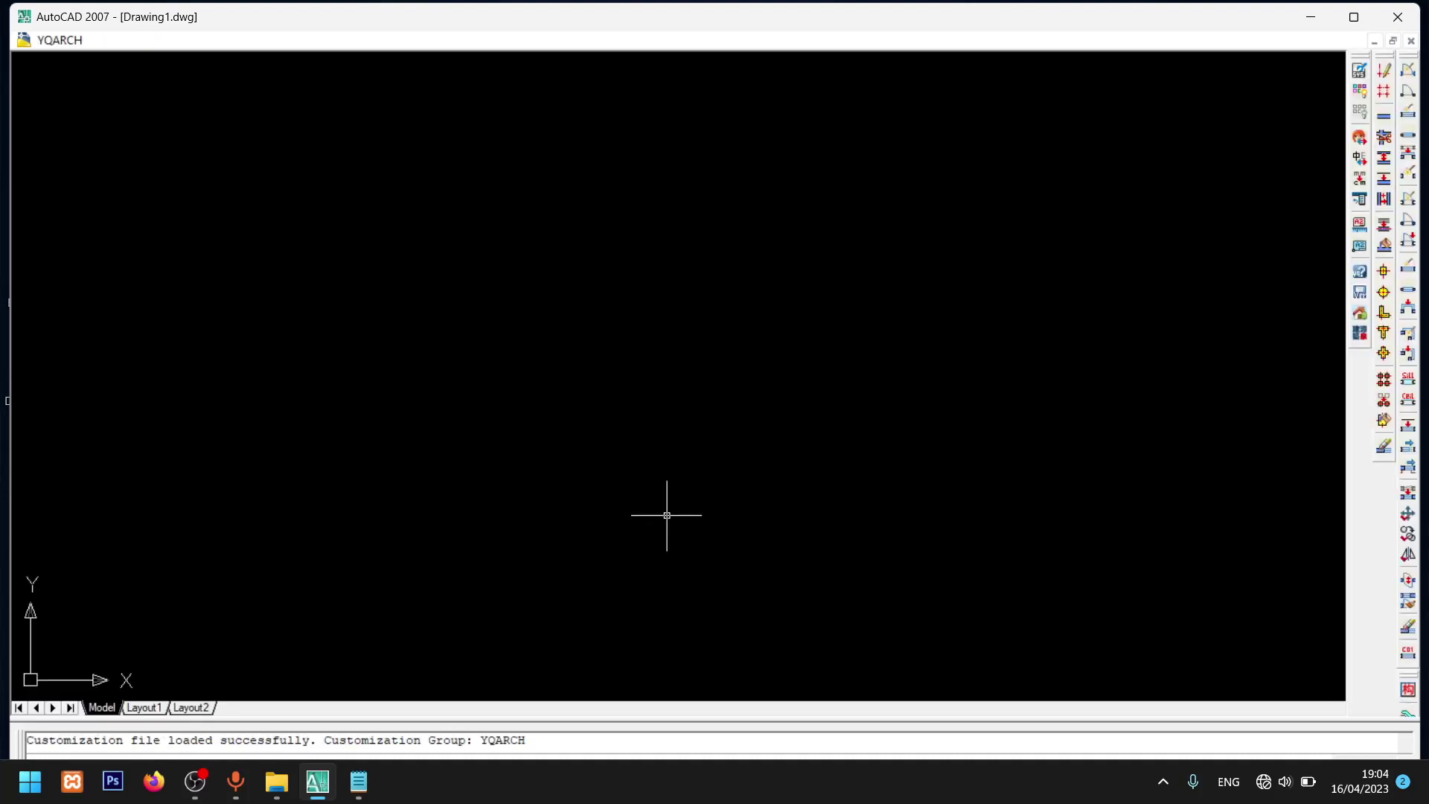
# - Show the YQARCH menu's System Setup commands to reach the configuration file entry
pyautogui.click(63, 47)
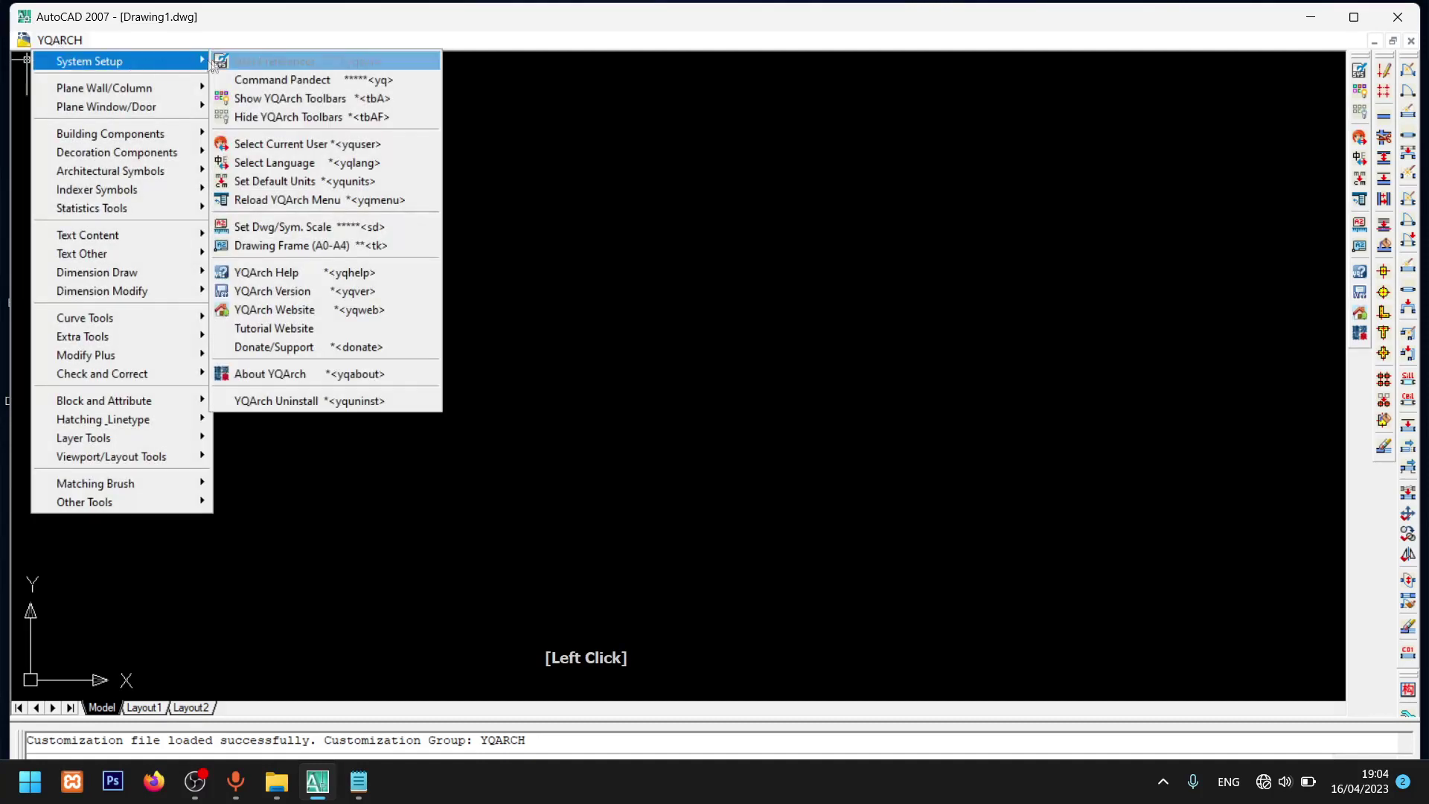
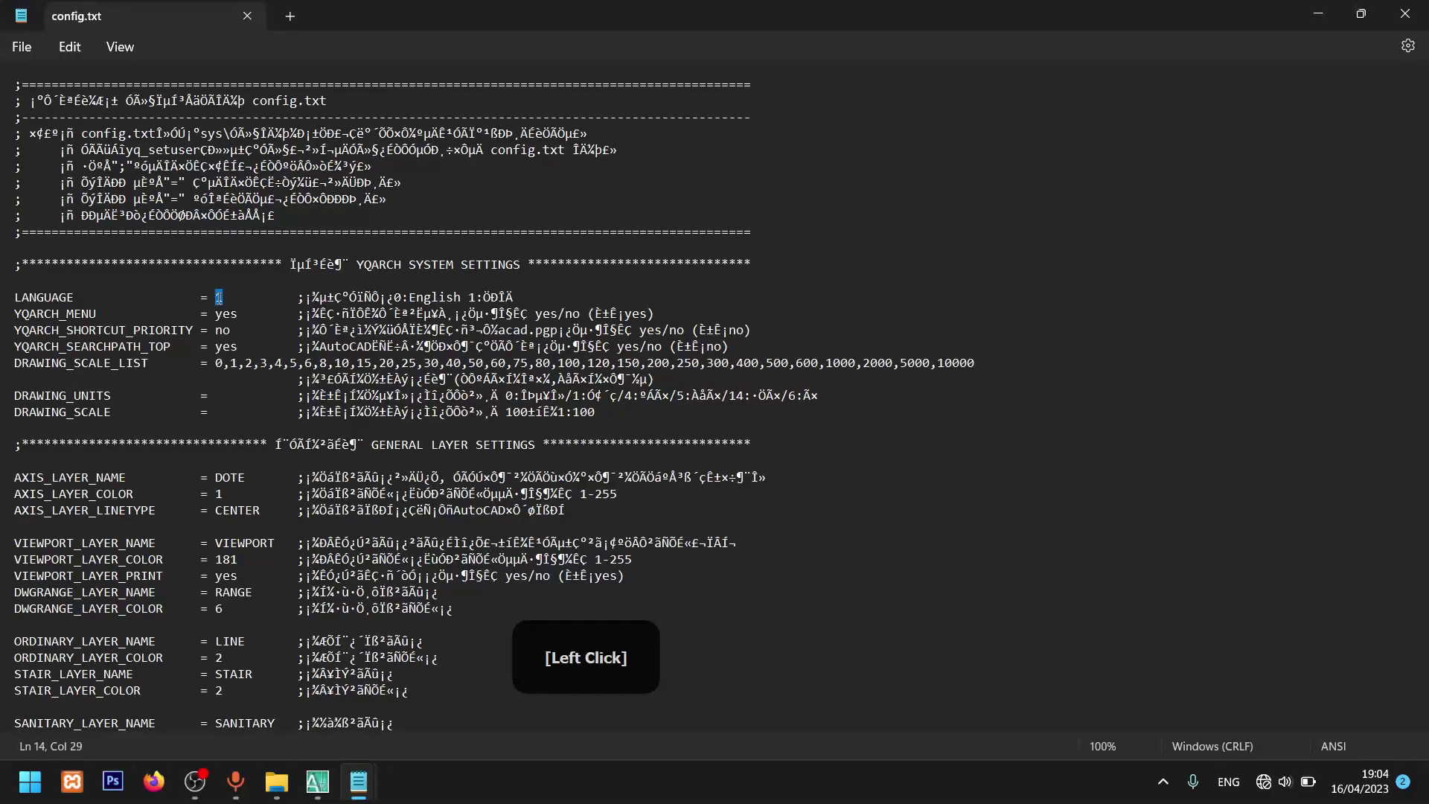
# - Change the LANGUAGE value in config.txt from 1 to 0 and save it with Ctrl+S
pyautogui.press('0')
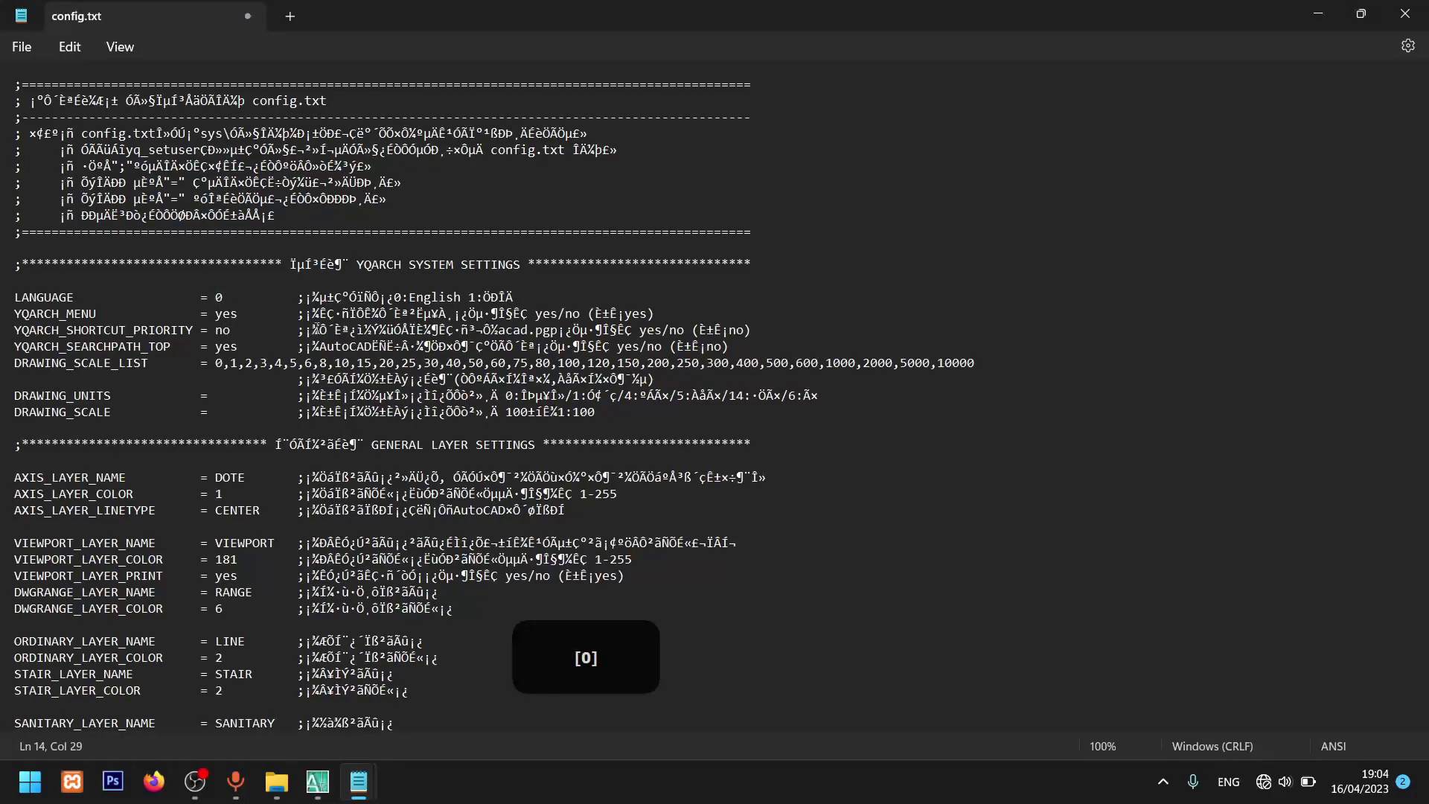
pyautogui.press('ctrl+s')
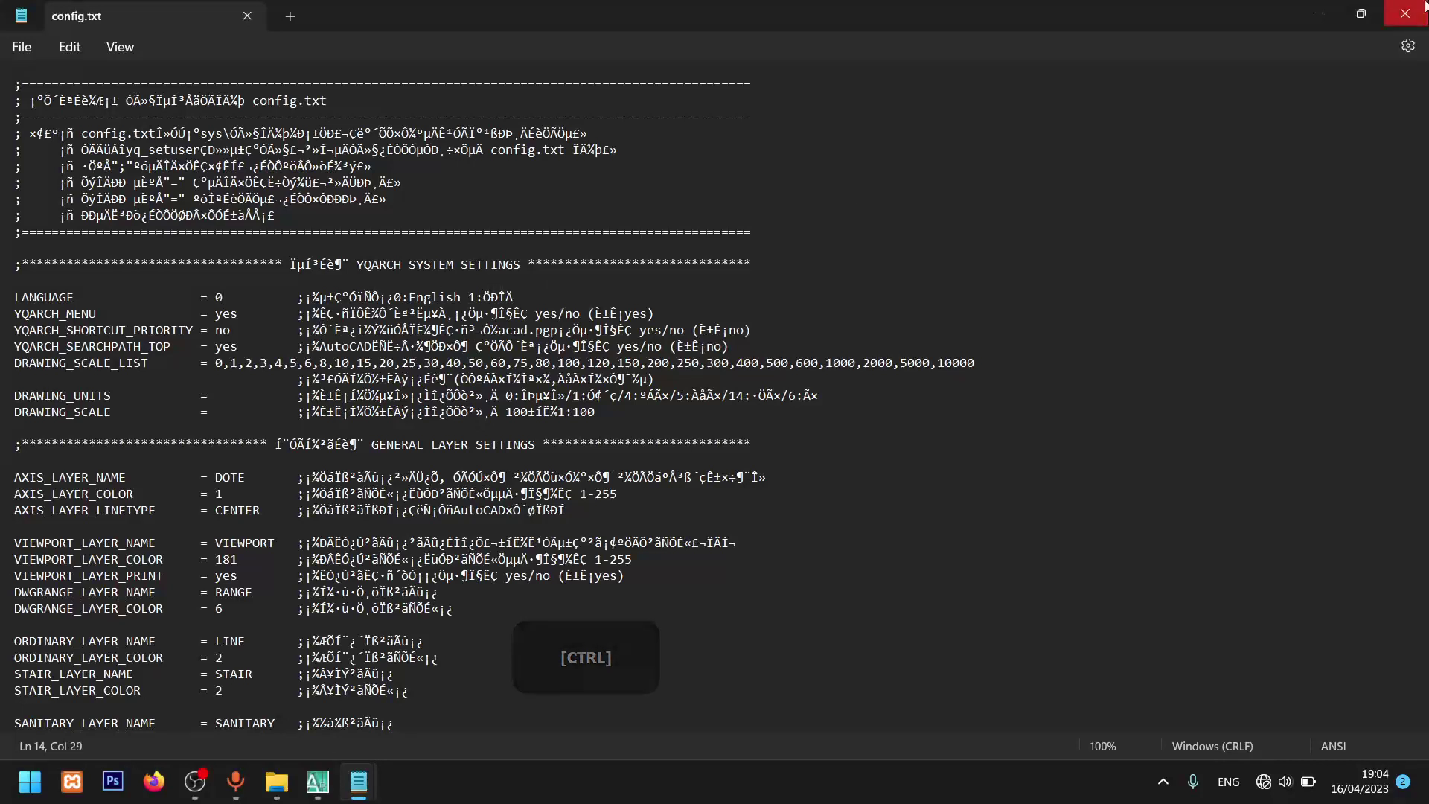
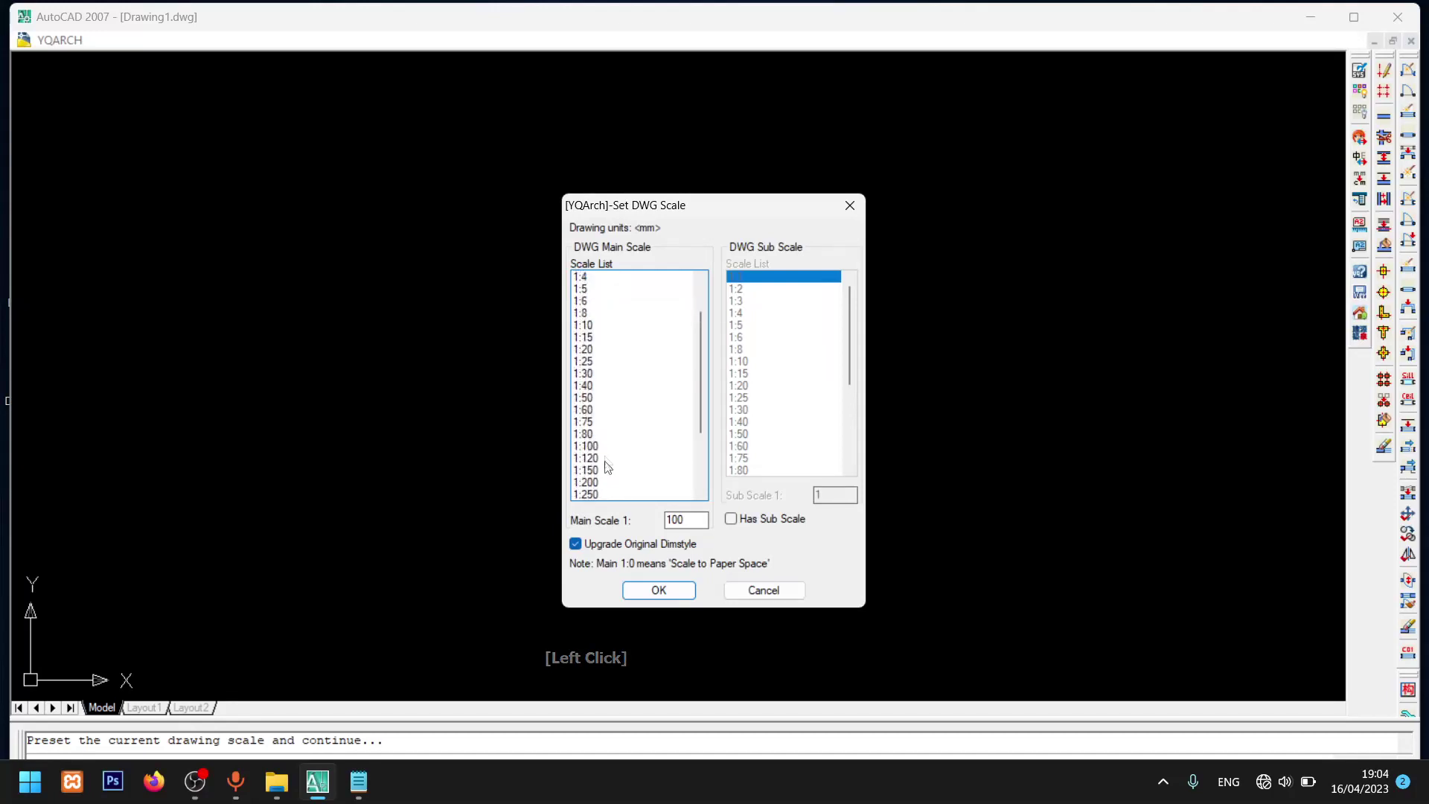
# - Choose 1:100 as the main scale in YQArch's Set DWG Scale dialog
pyautogui.click(600, 458)
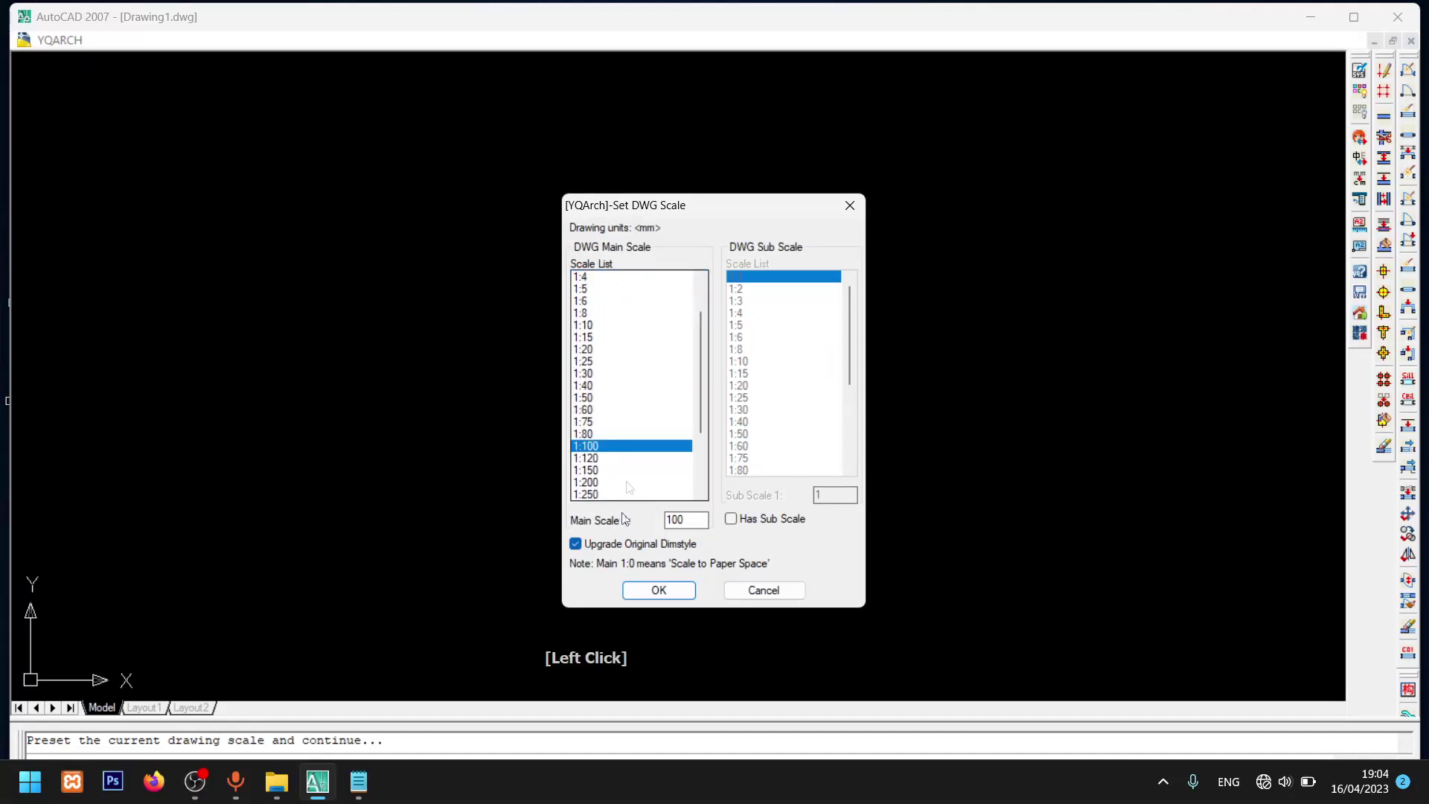
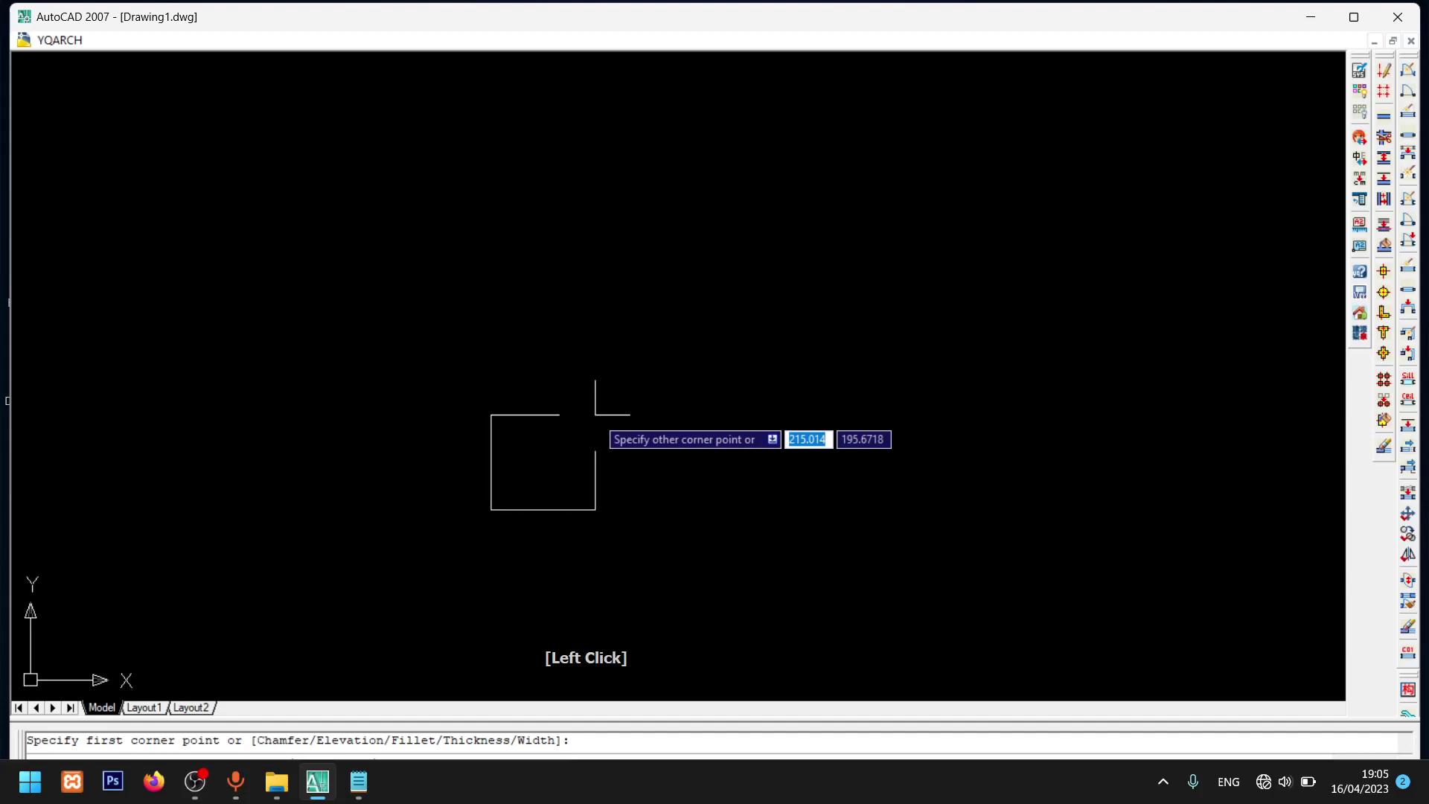
# - Finish the 10x10 rectangle and copy it straight up by 10 to stack a second square on top
pyautogui.press('1')
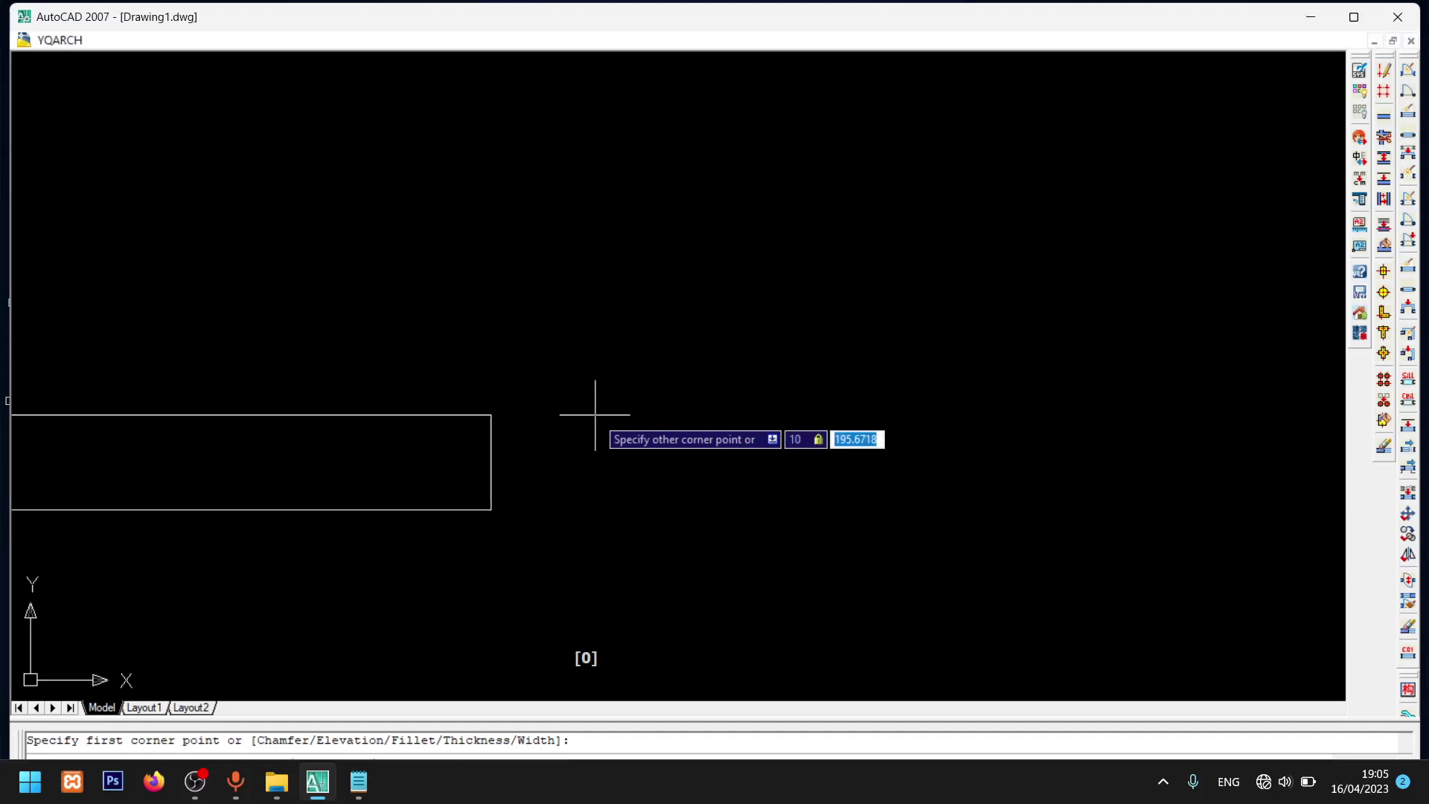
pyautogui.press('space')
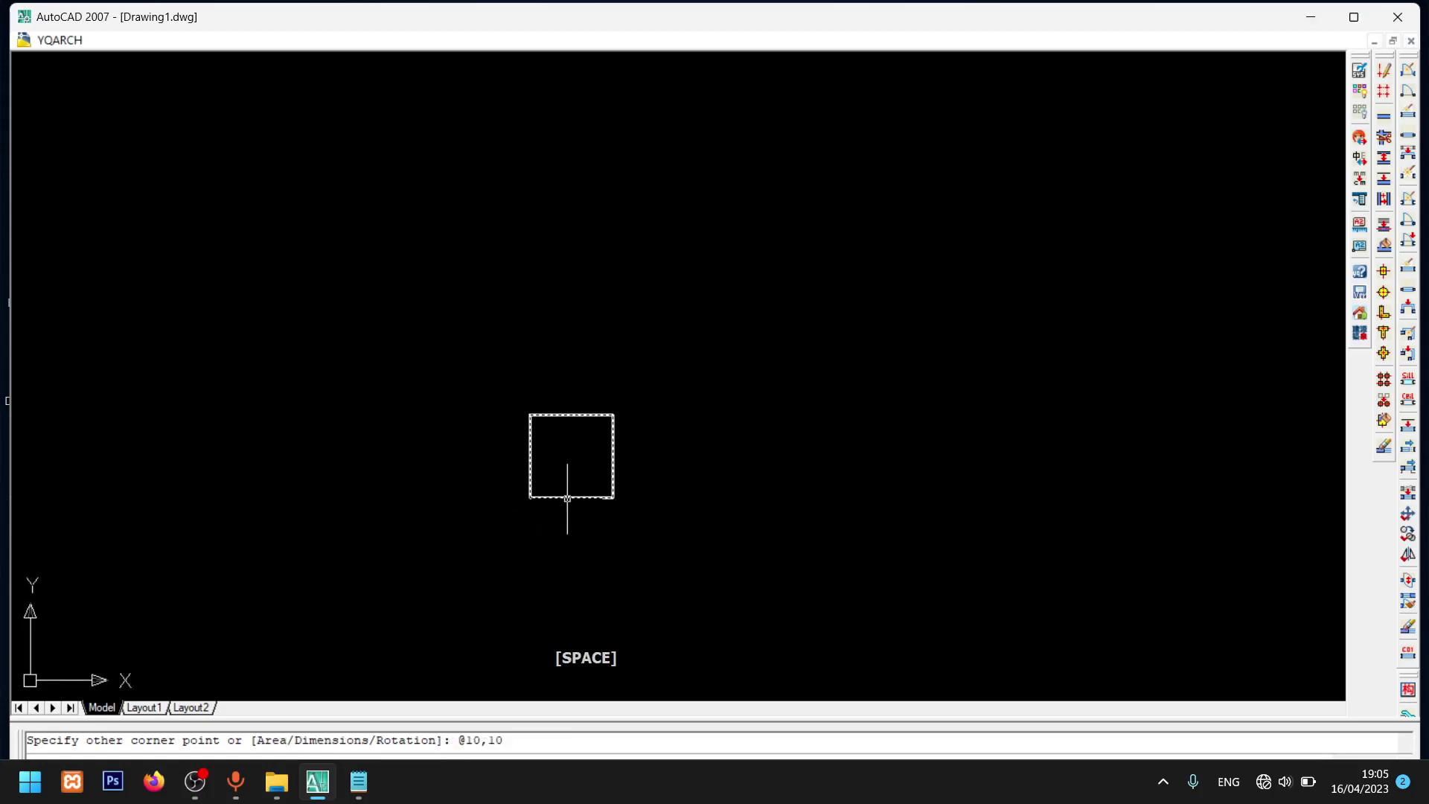
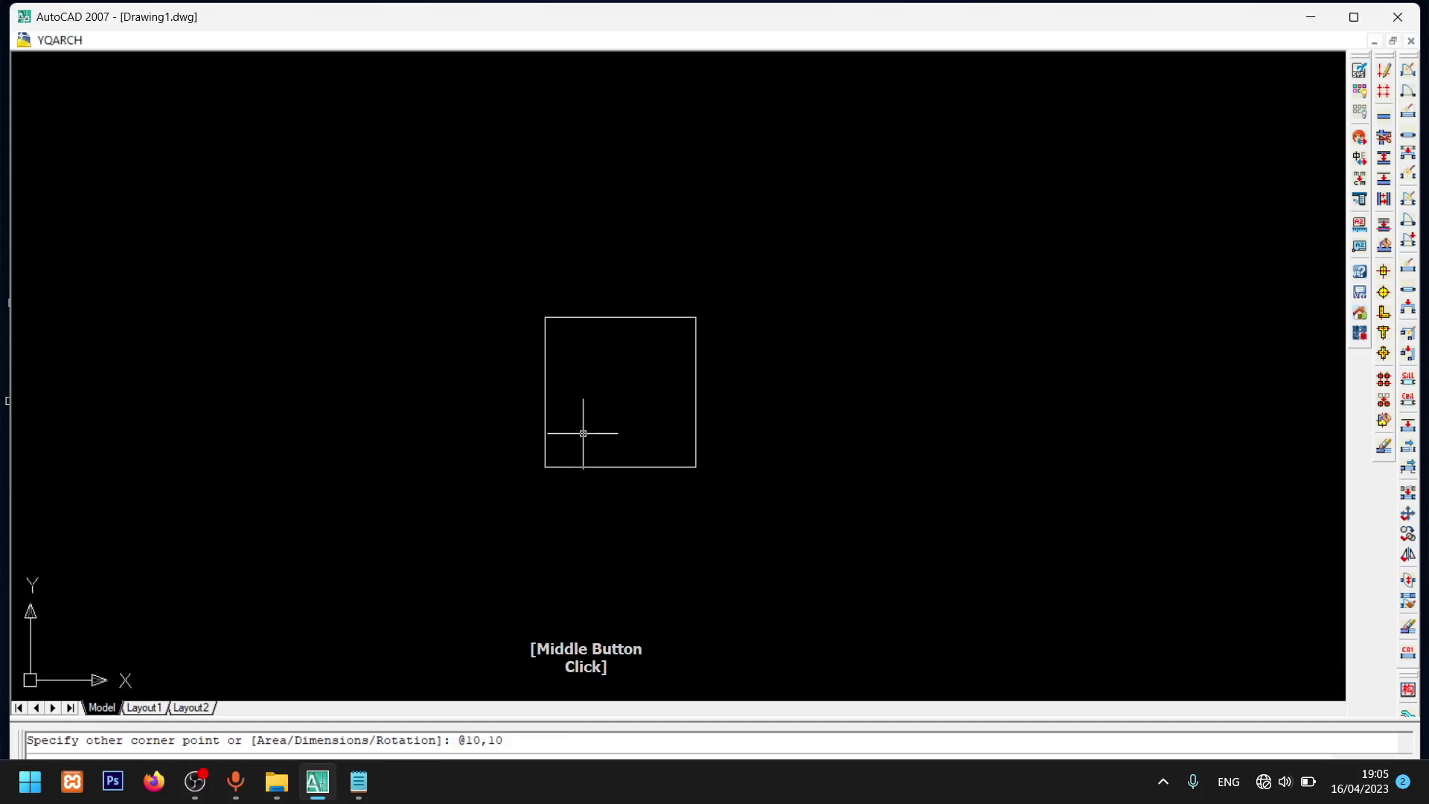
pyautogui.press('d')
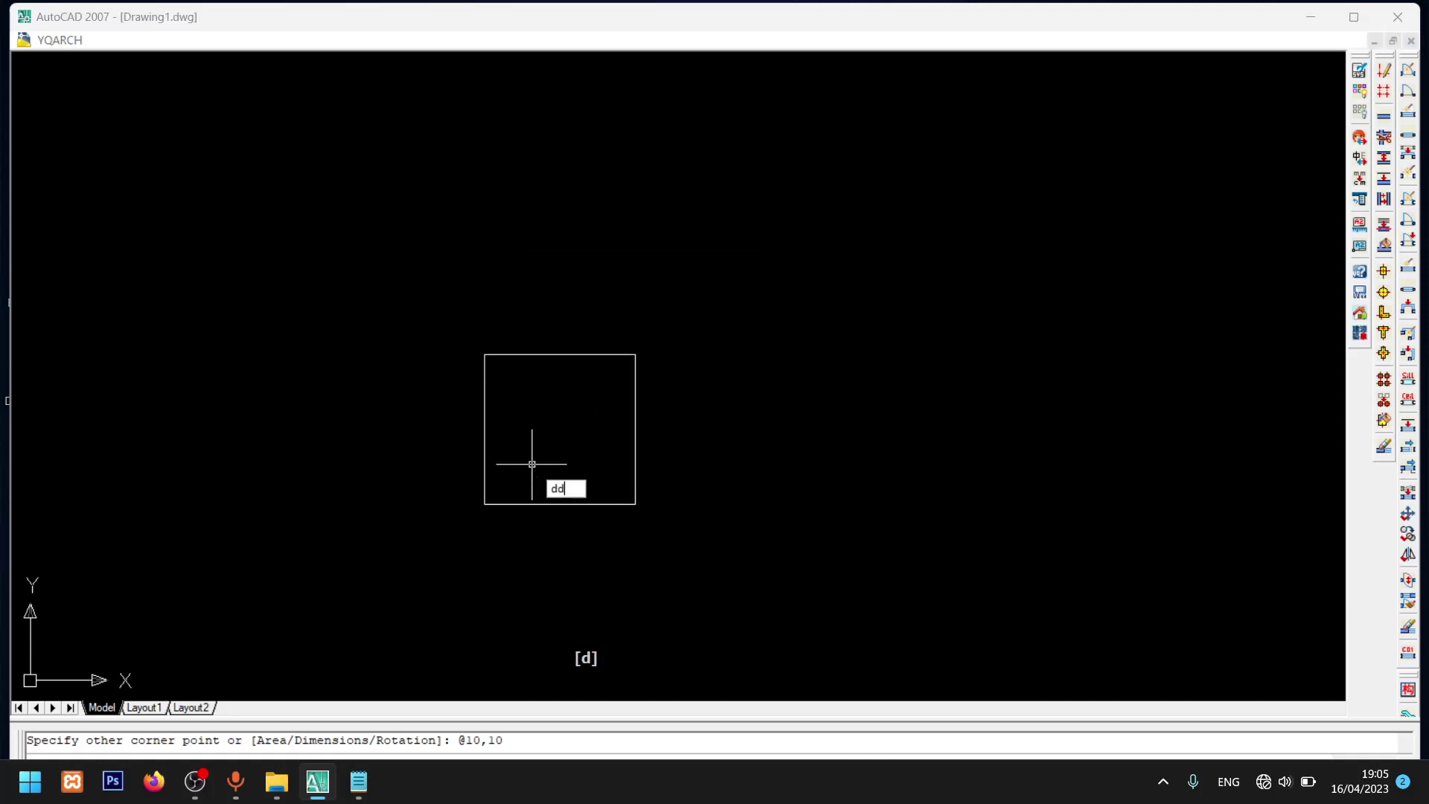
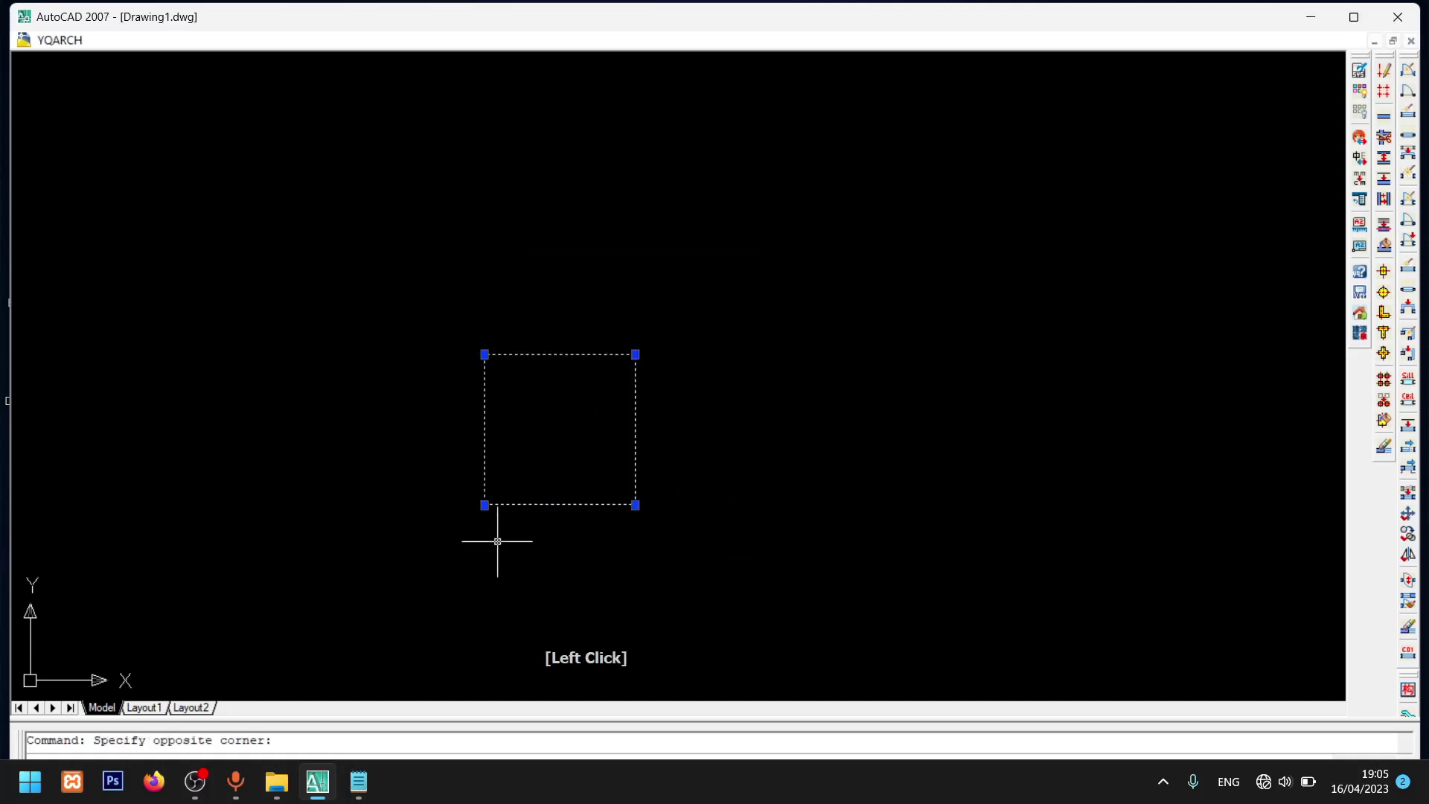
pyautogui.press('c')
pyautogui.press('space')
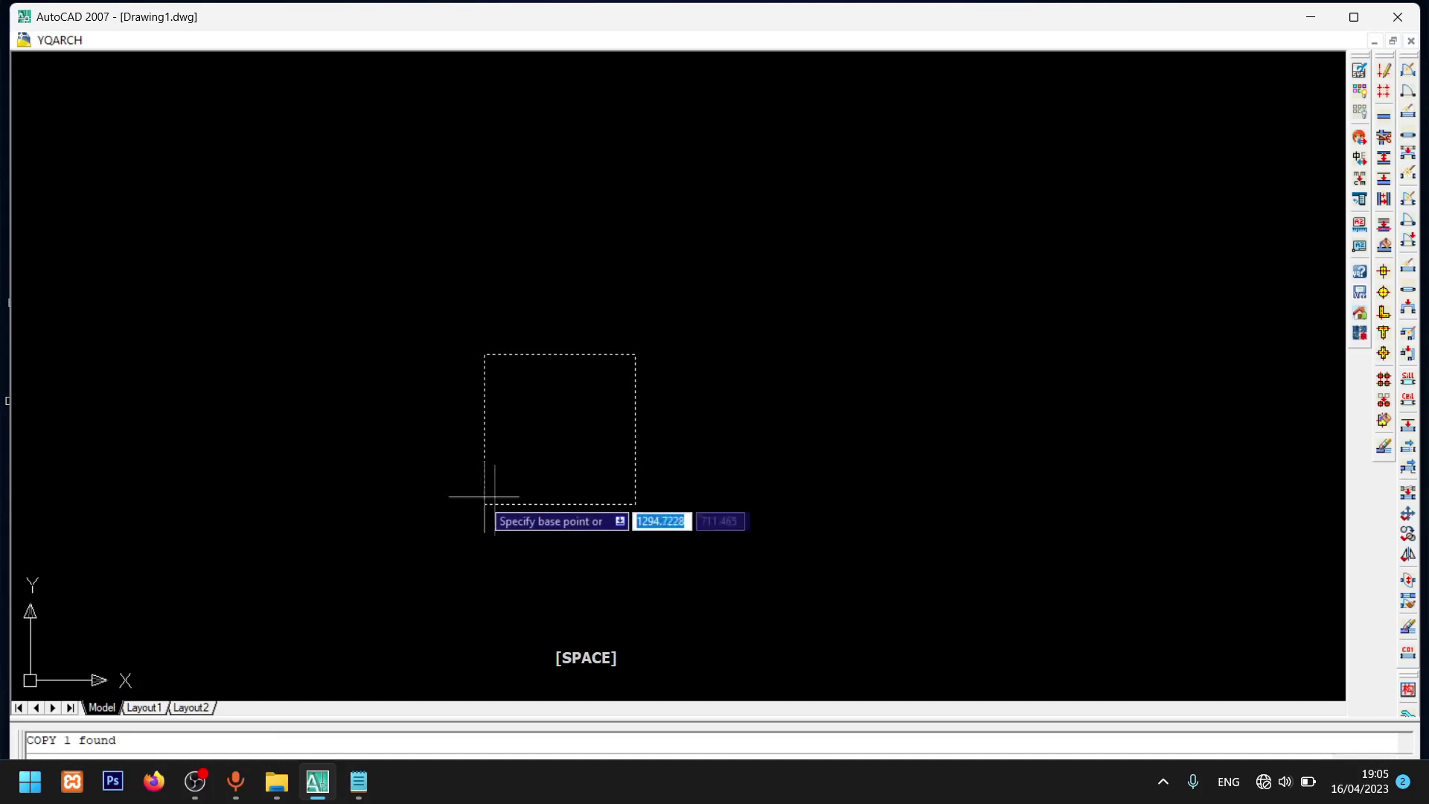
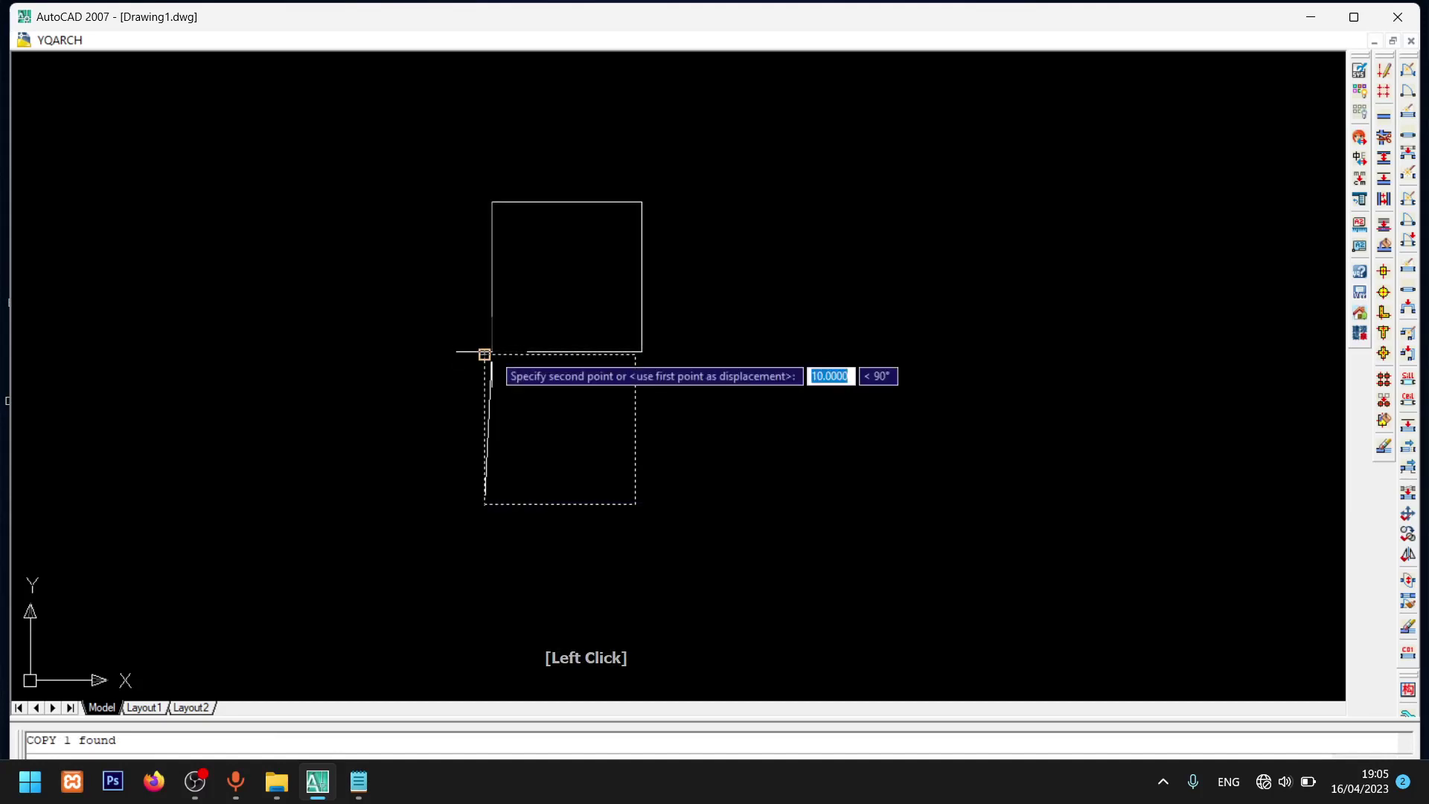
pyautogui.press('Escape')
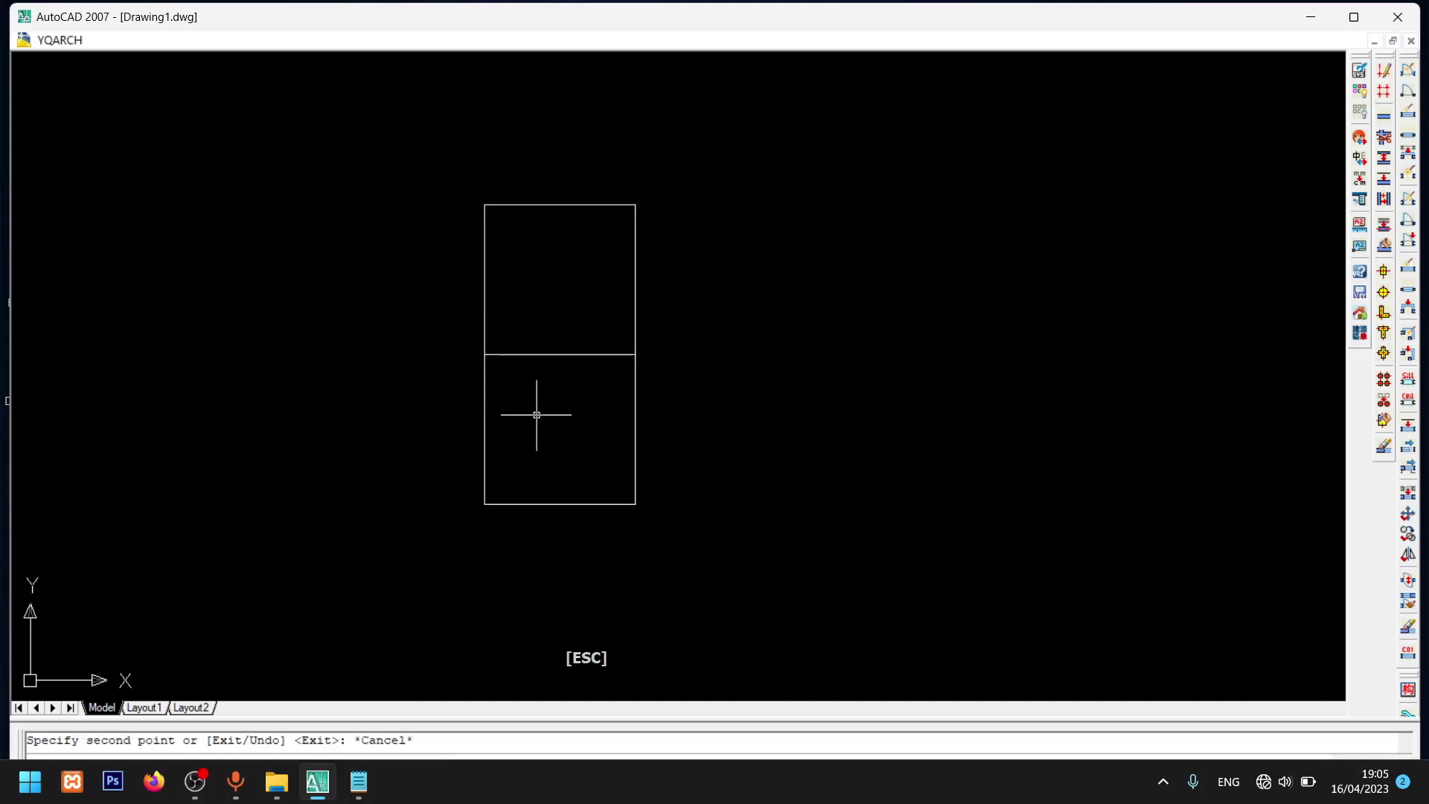
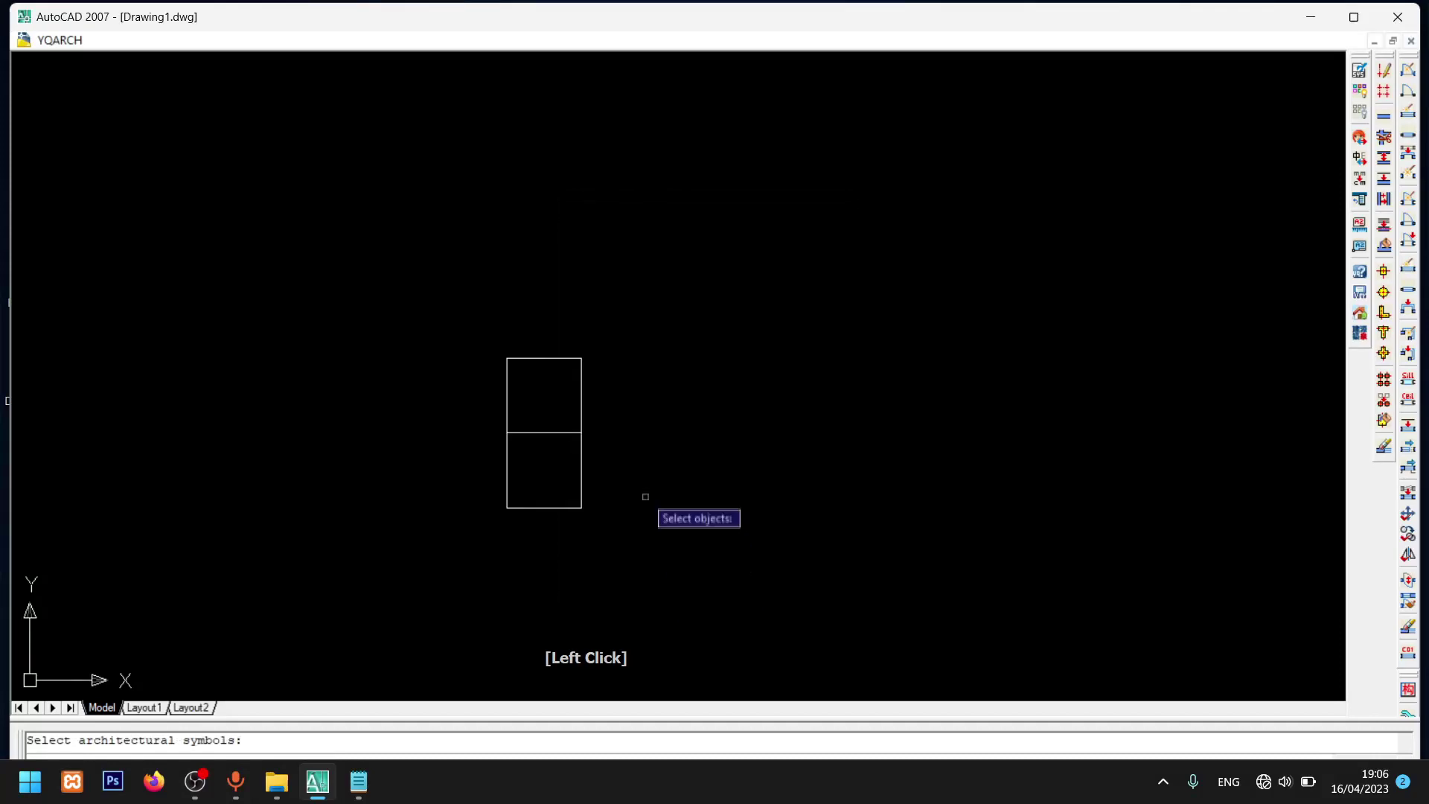
# - Confirm both squares for YQArch auto-dimensioning, giving widths 10 and heights 10, 10 and 20
pyautogui.press('space')
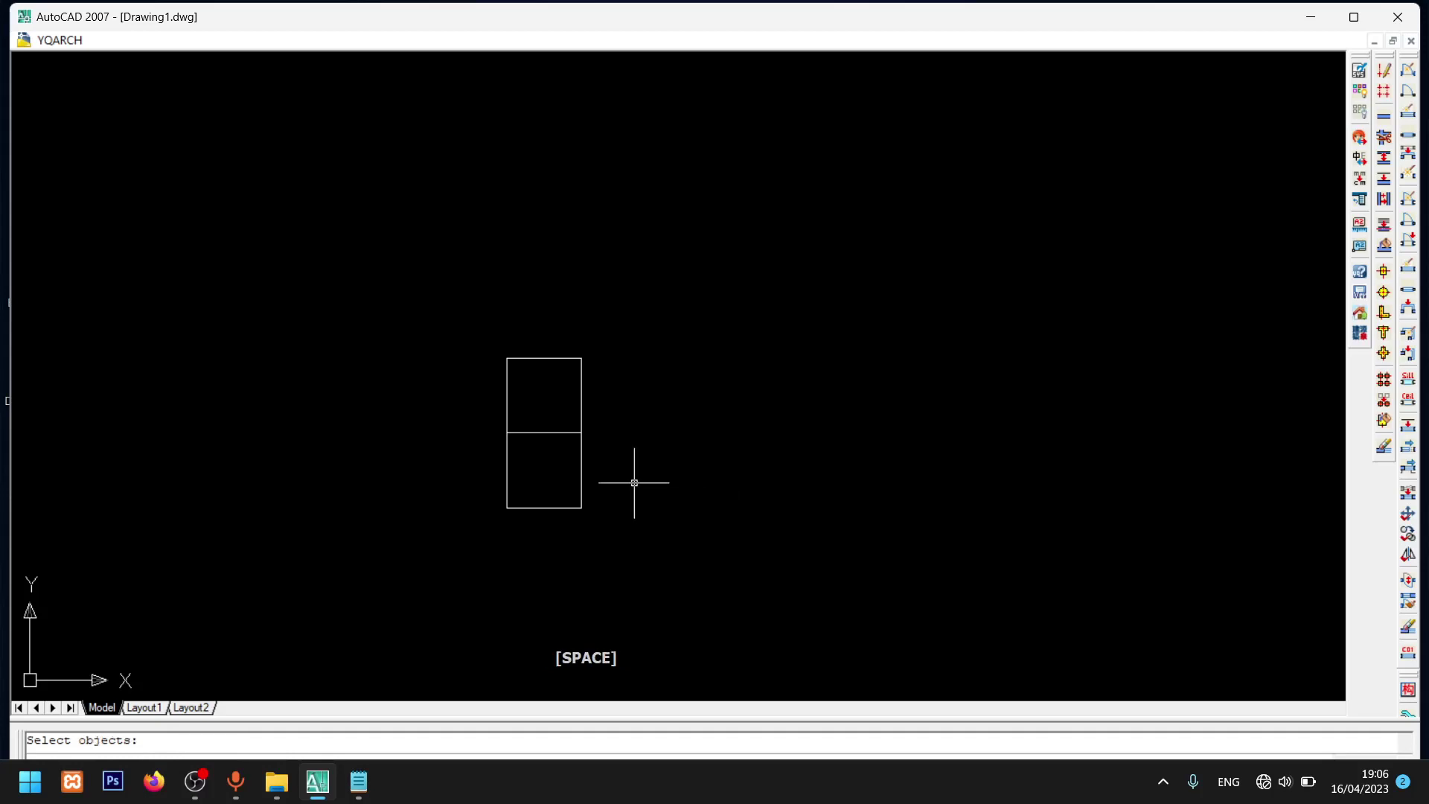
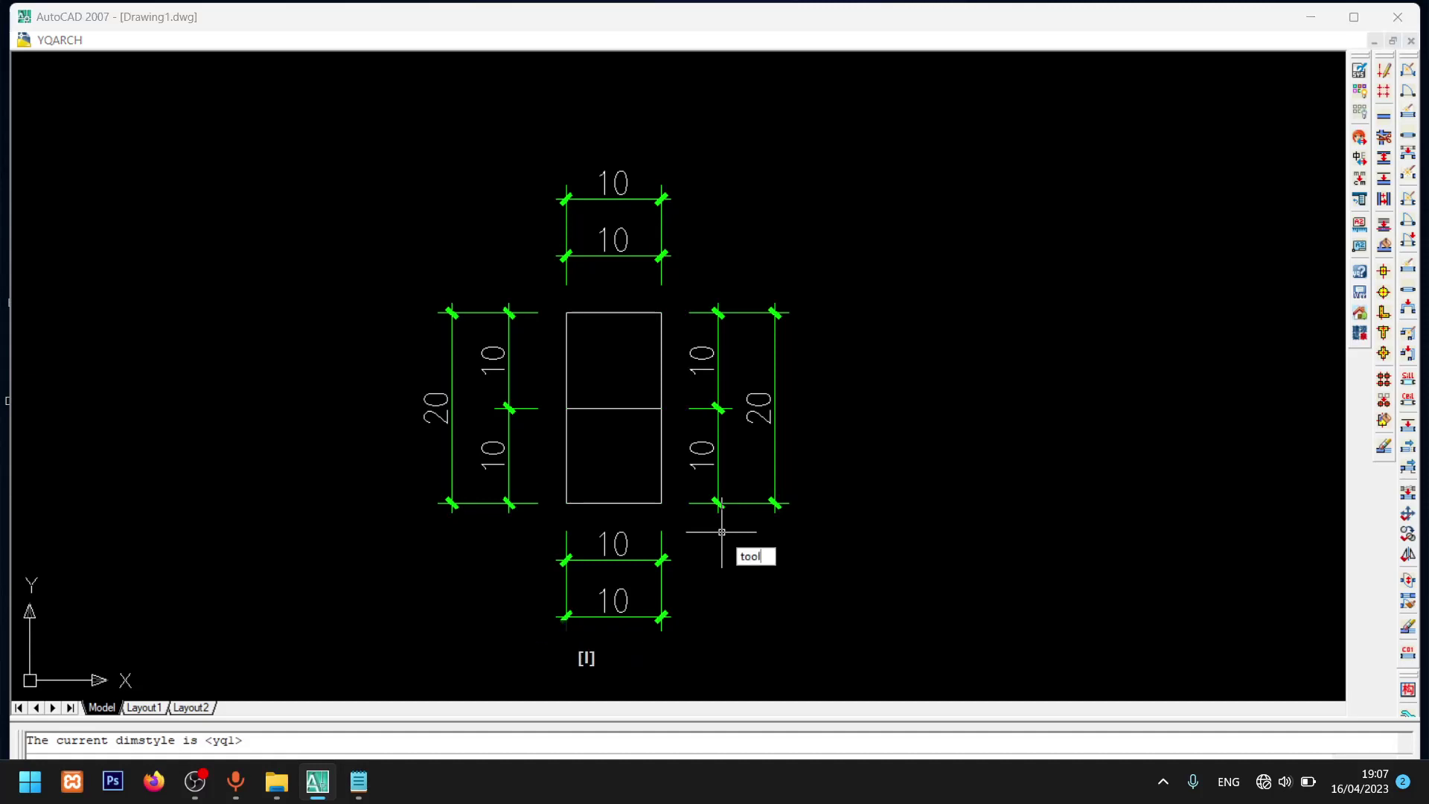
# - Run MENU and browse into C:\Users\<user>, checking the saved acad.cui path in Notepad
pyautogui.press('BackSpace')
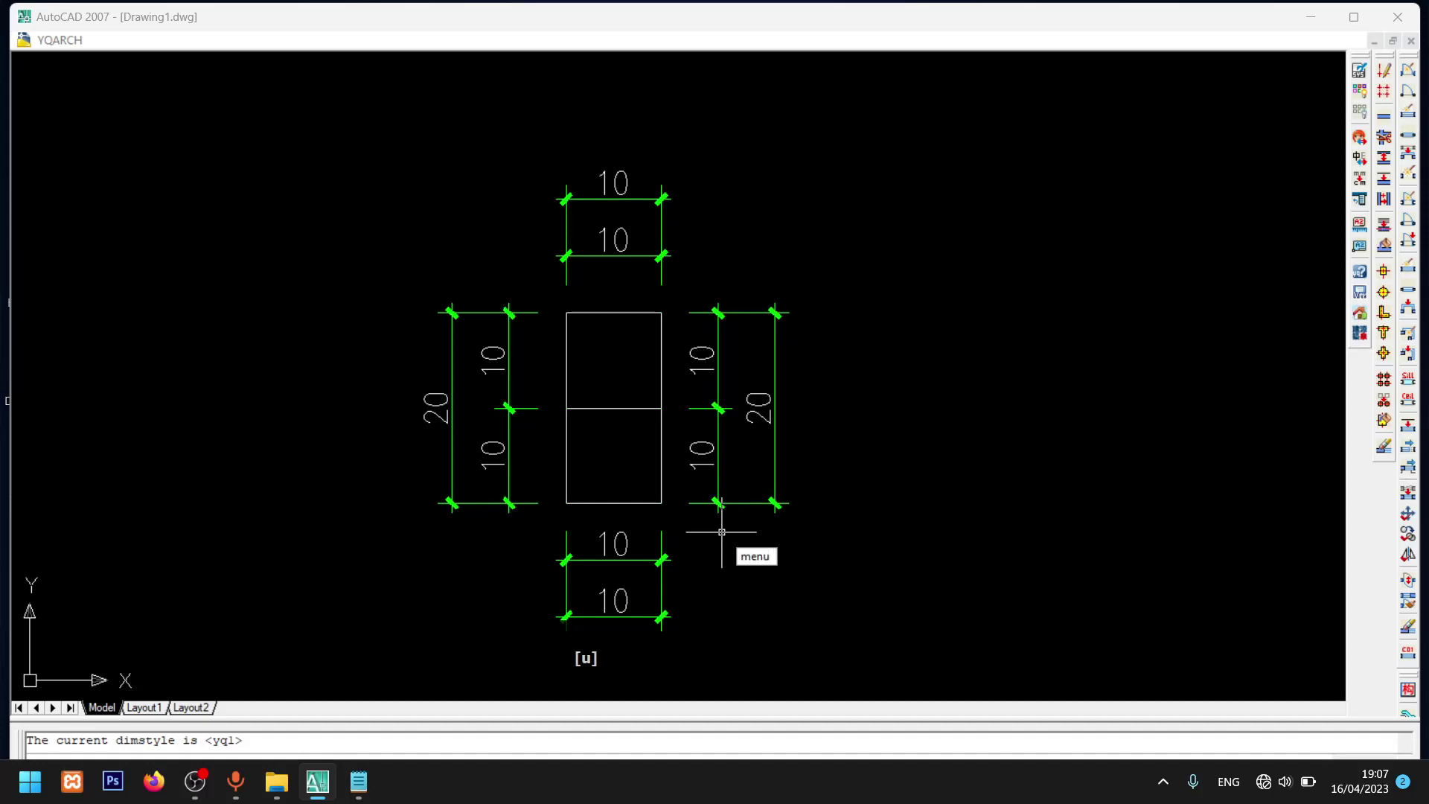
pyautogui.press('Return')
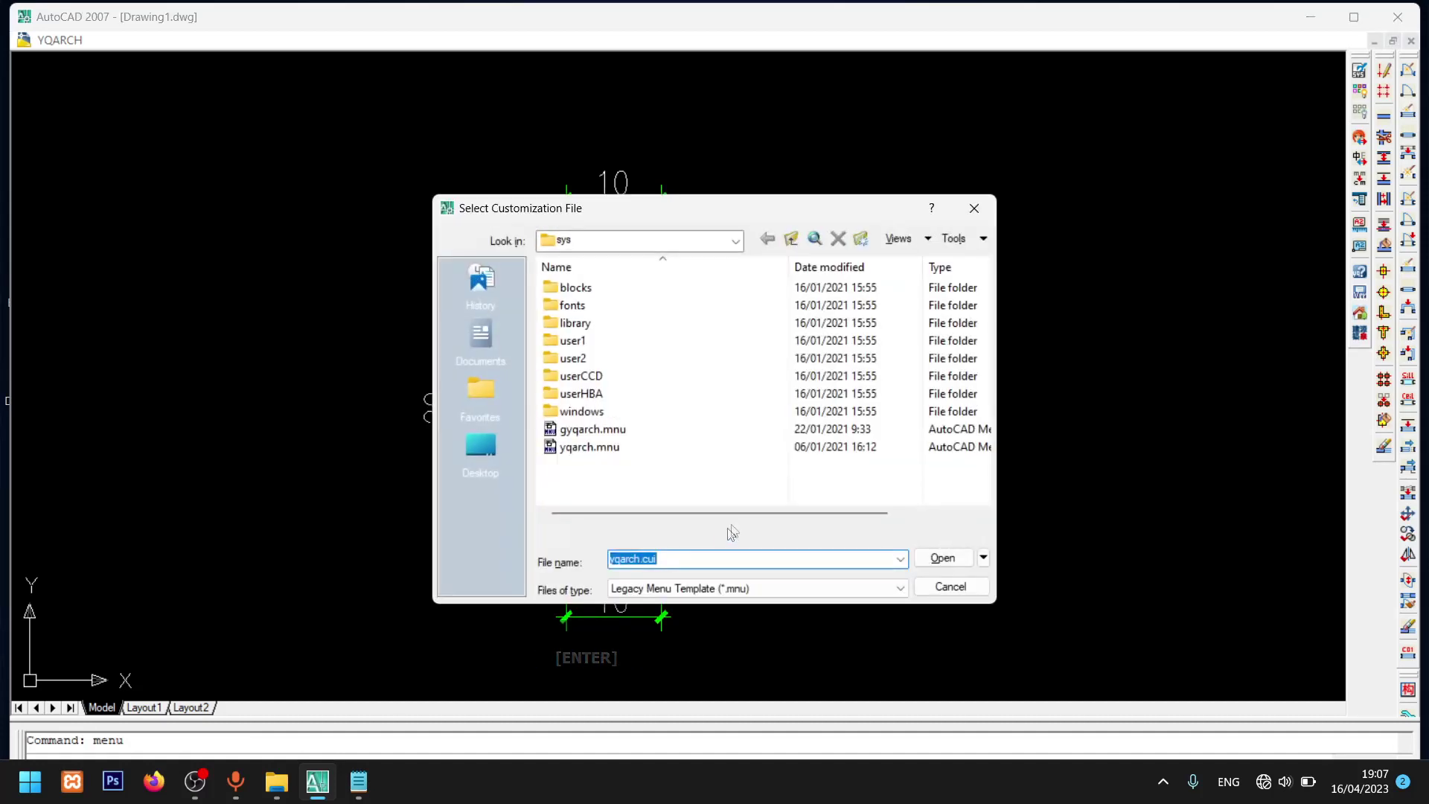
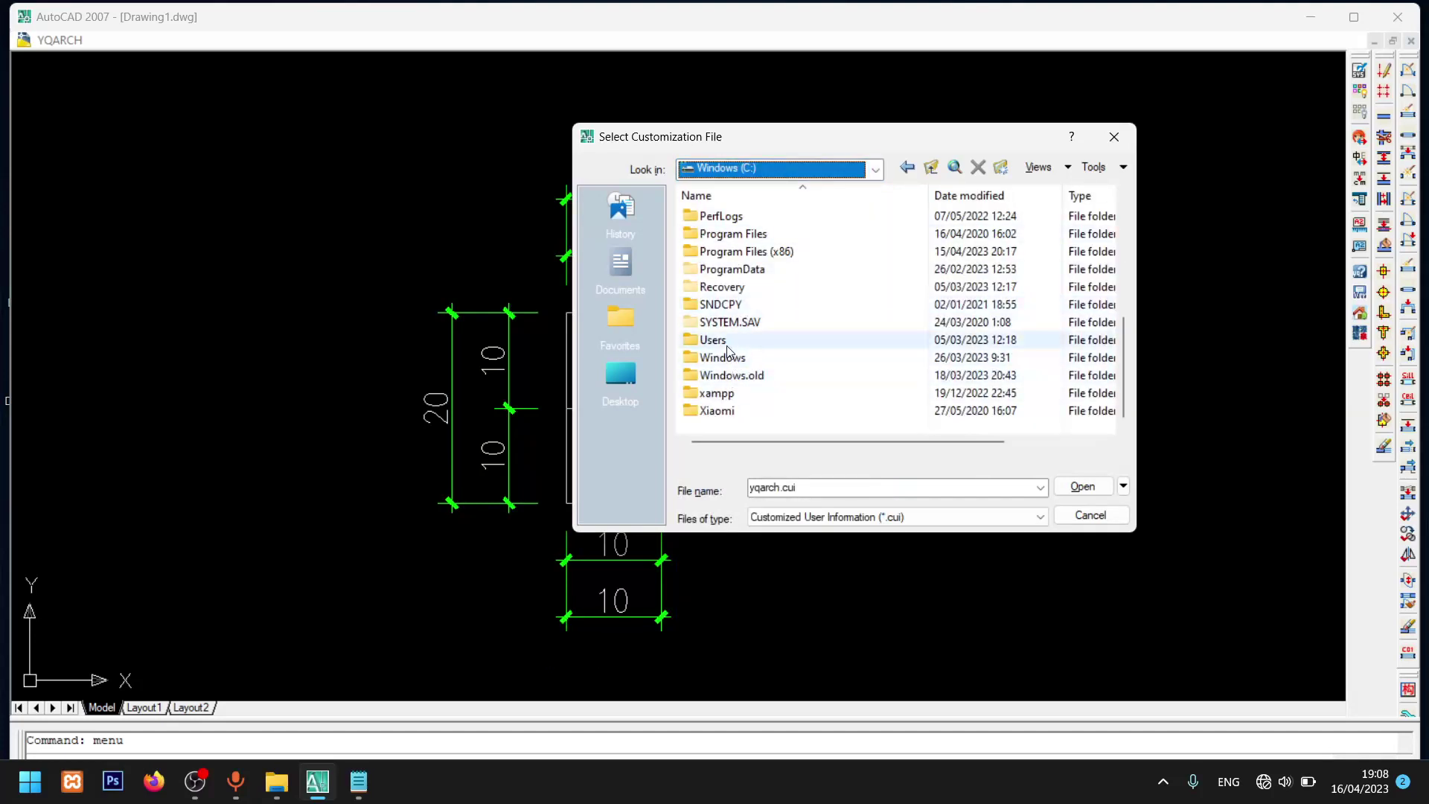
pyautogui.click(736, 353)
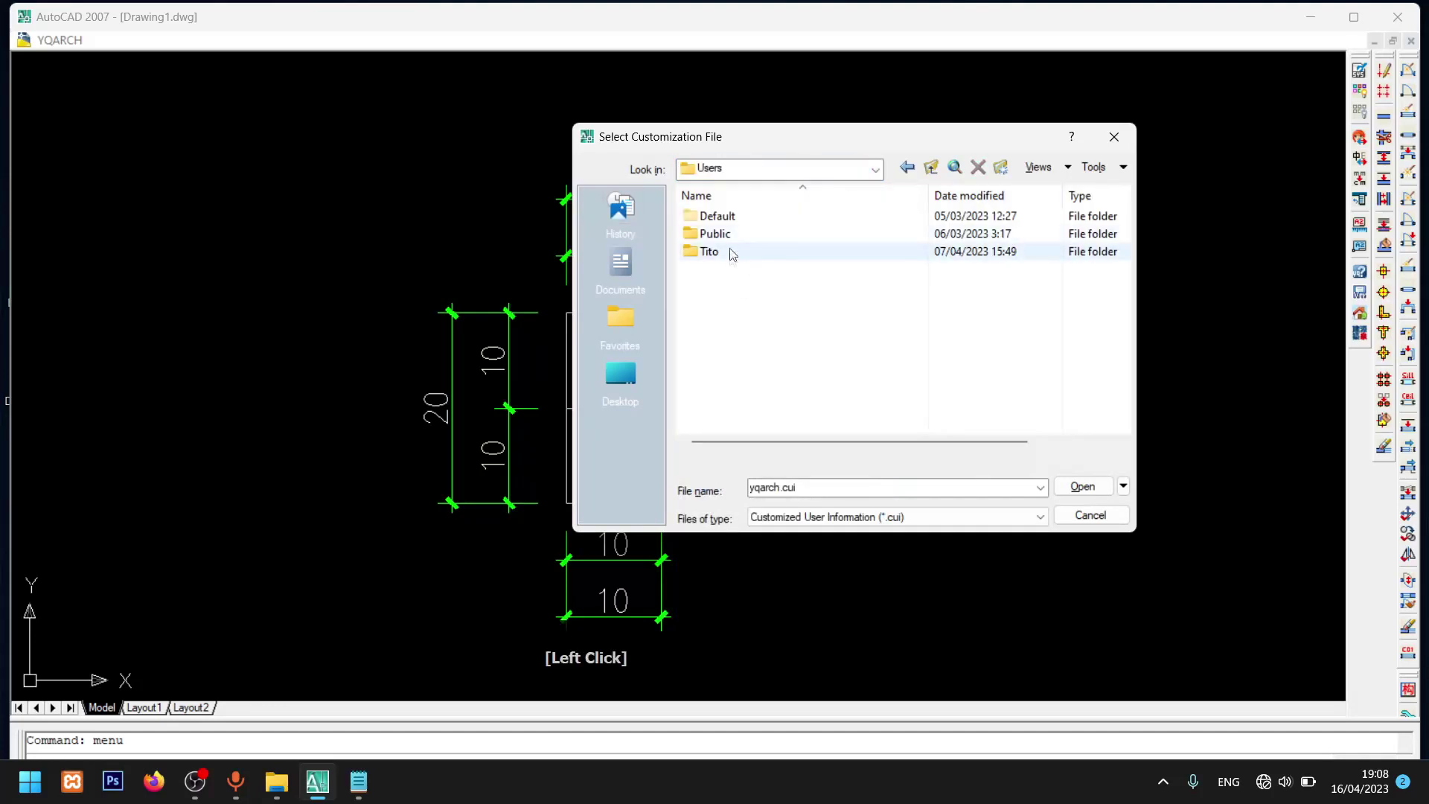
pyautogui.click(737, 262)
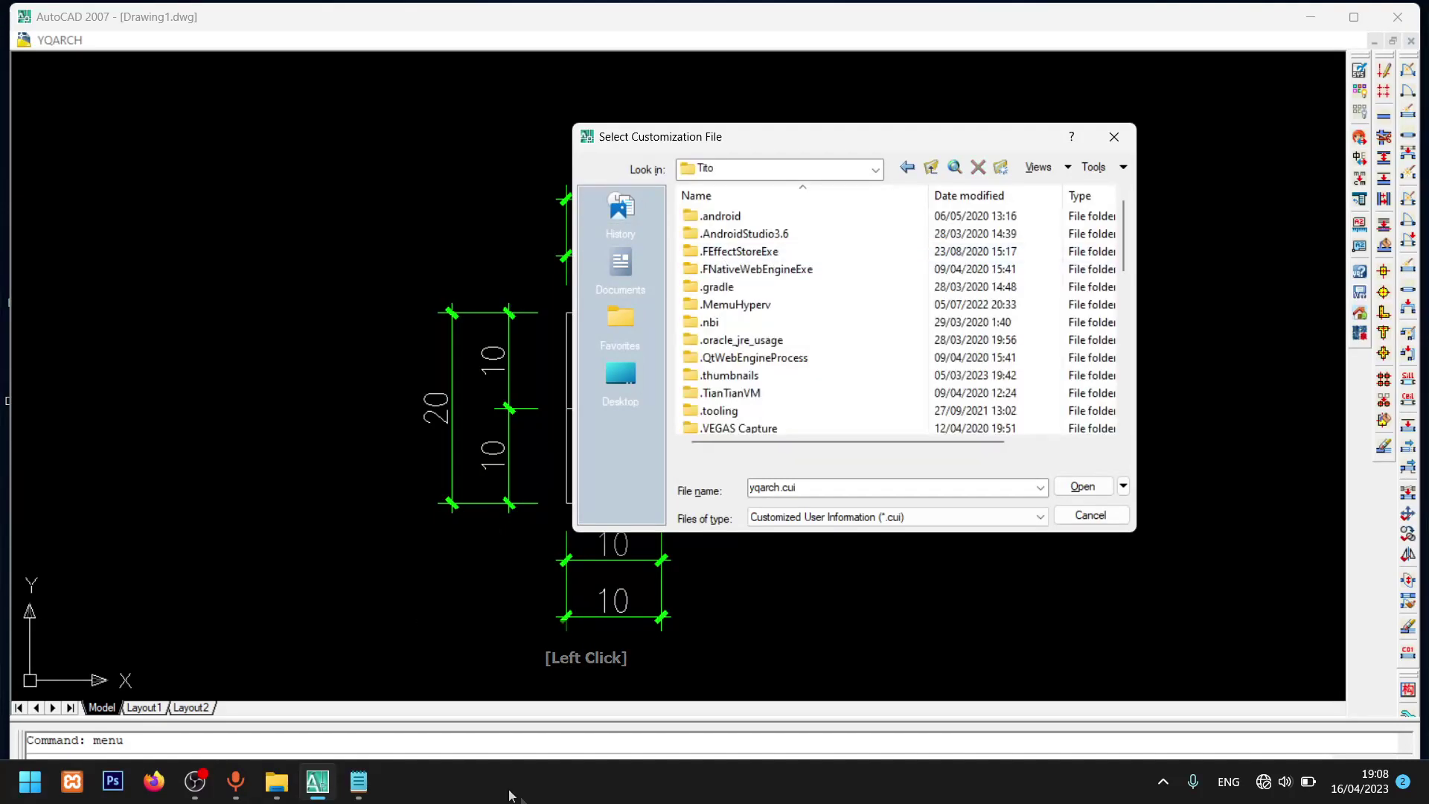
pyautogui.click(373, 790)
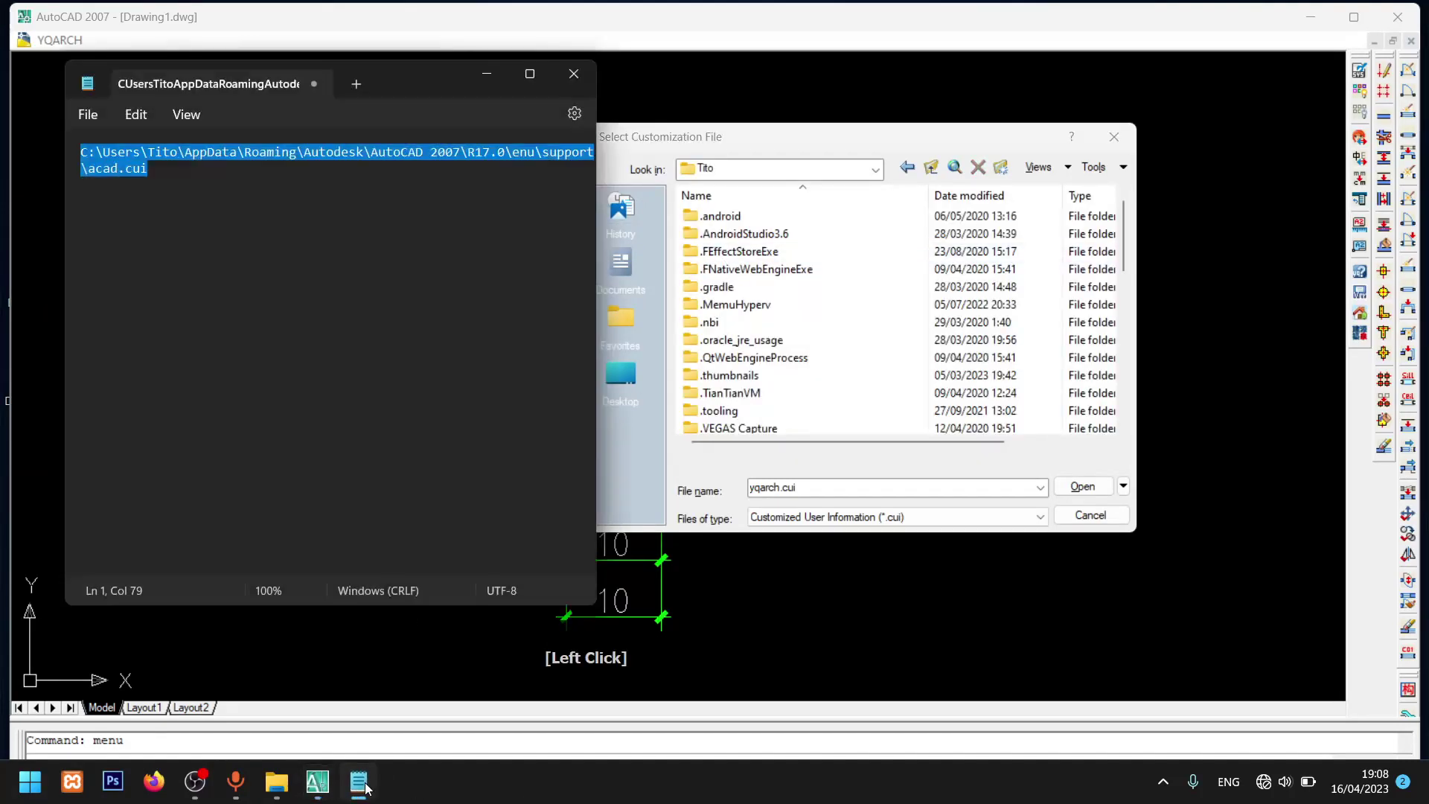
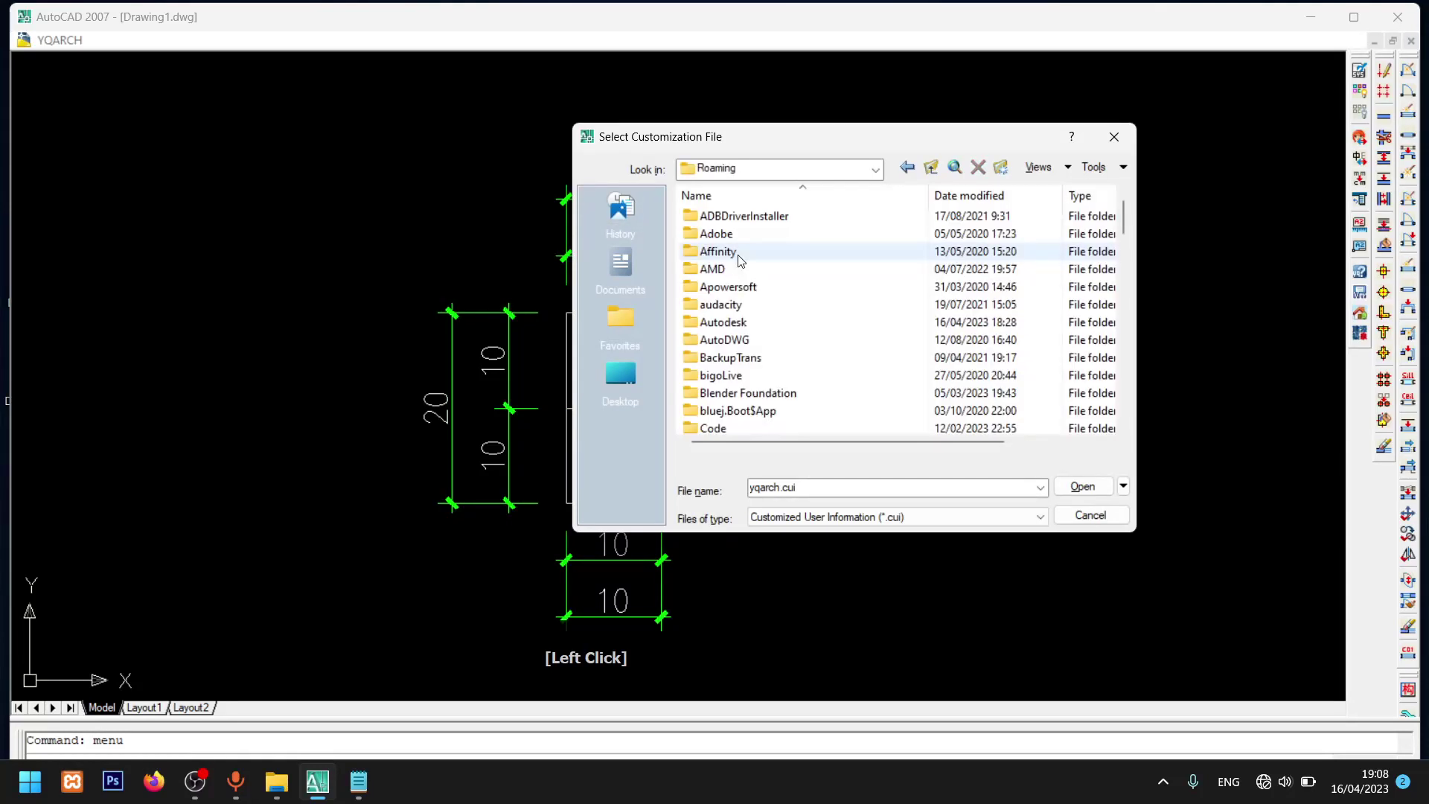
# - Continue down AppData\Roaming\Autodesk\AutoCAD 2007\R17.0\enu\Support and choose acad.CUI
pyautogui.click(358, 794)
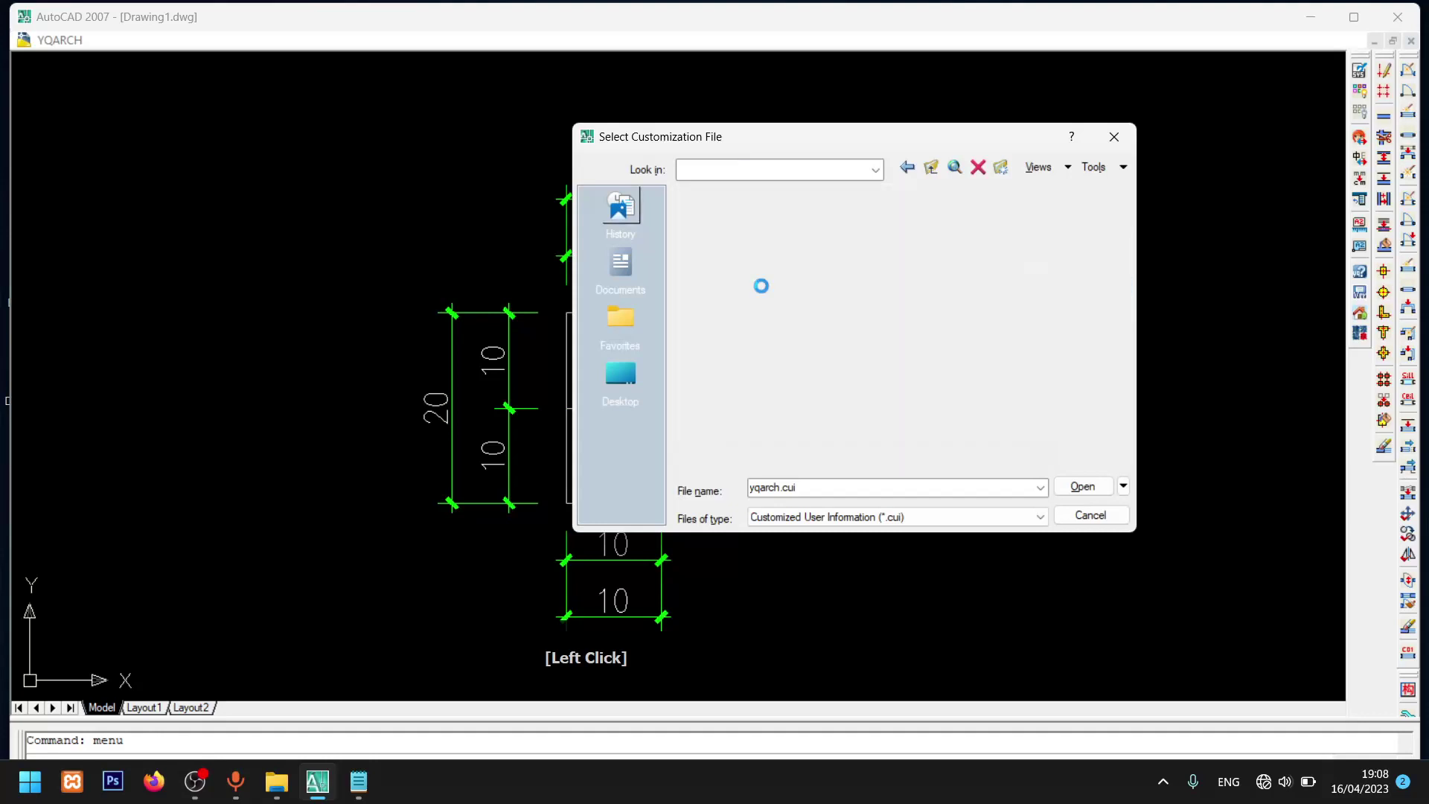
pyautogui.click(744, 229)
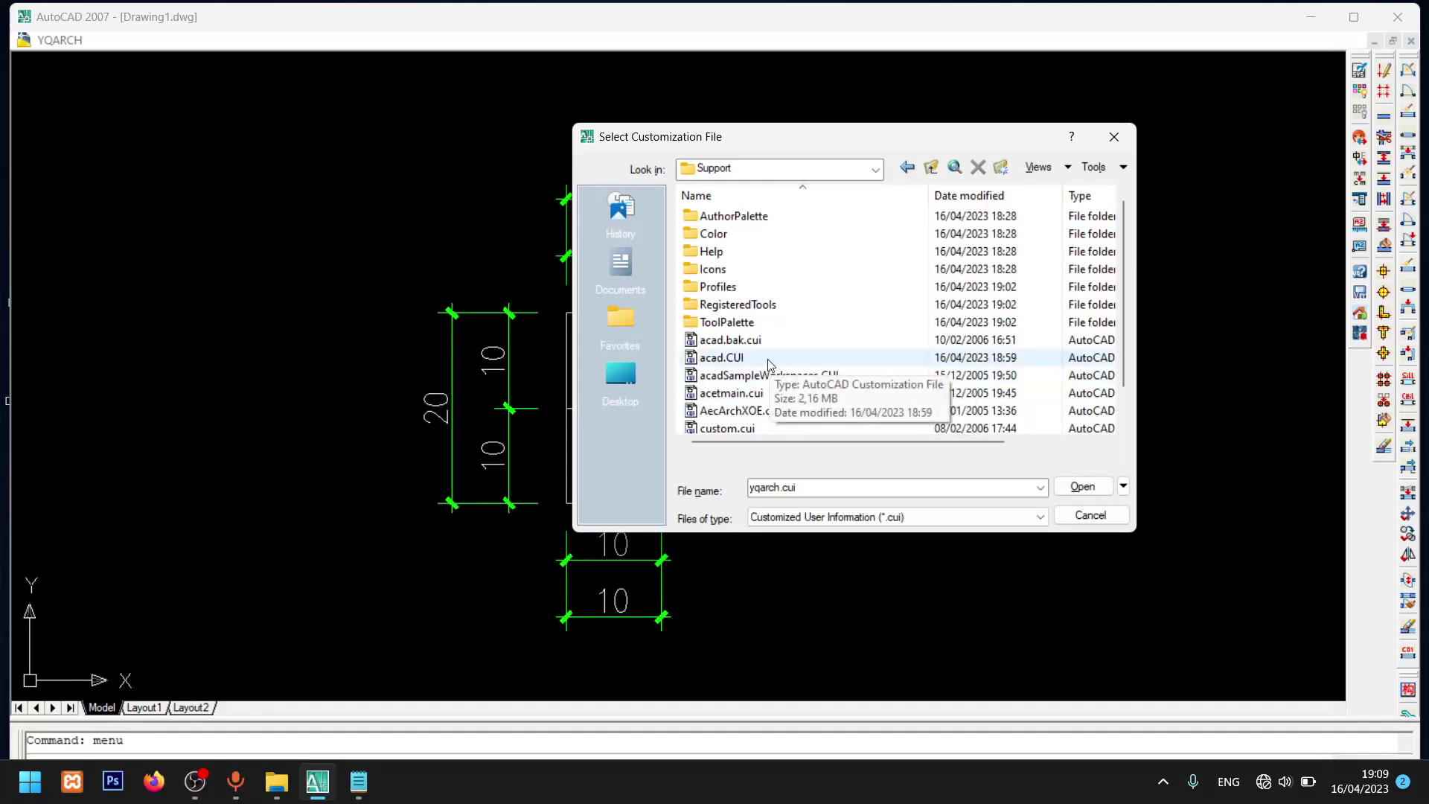
pyautogui.click(775, 367)
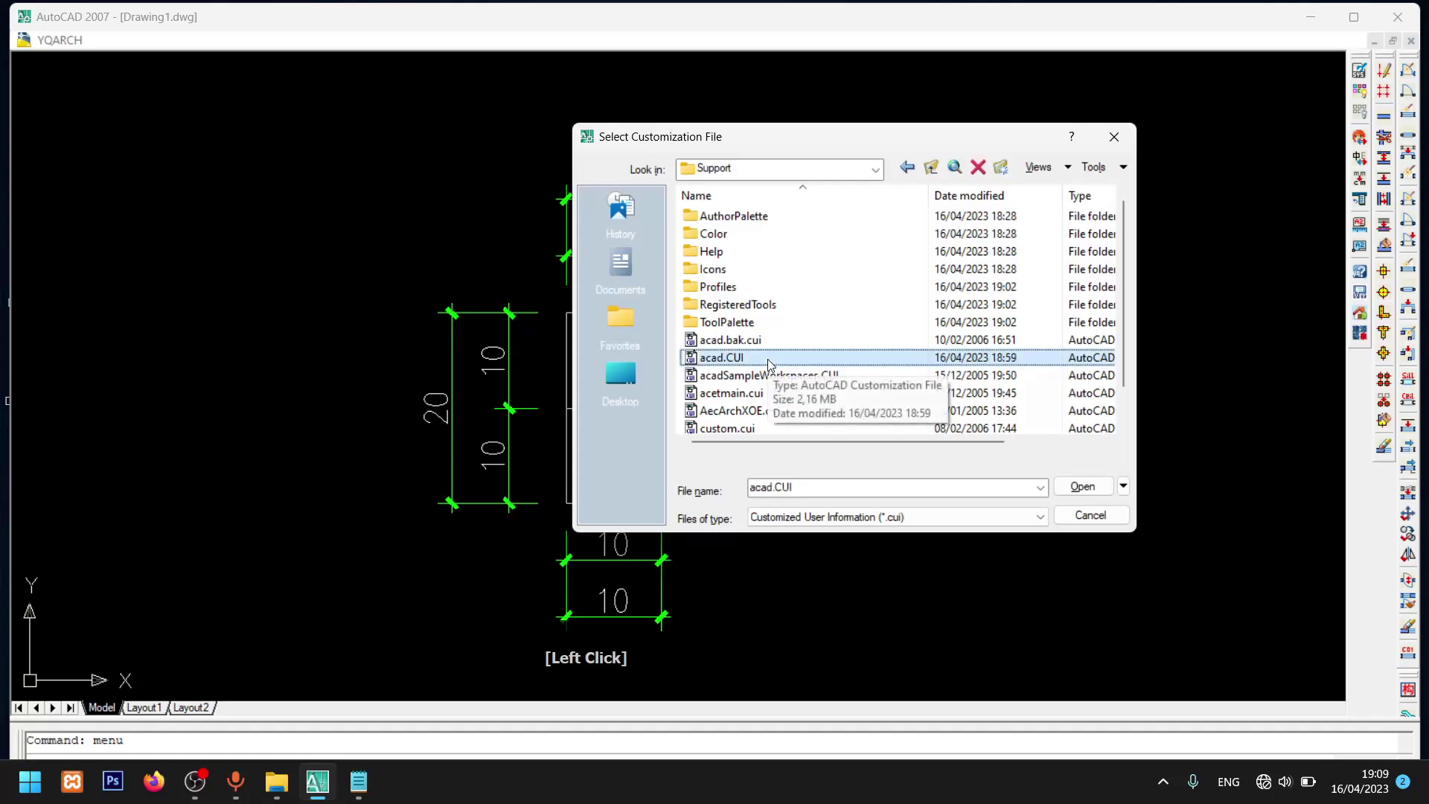
# - Load acad.CUI to restore the classic menus, then launch and close the YQArch Command Pandect
pyautogui.click(1100, 490)
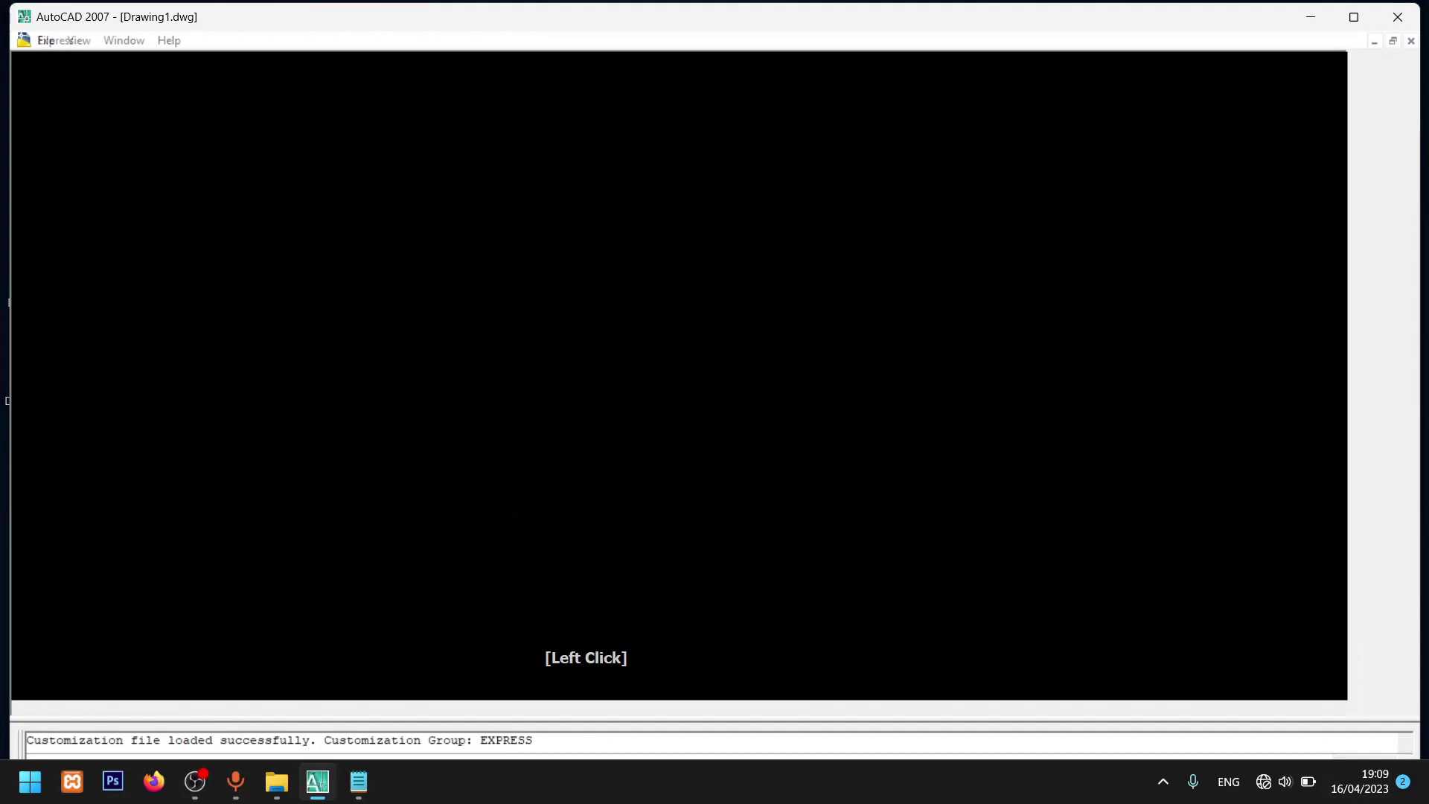
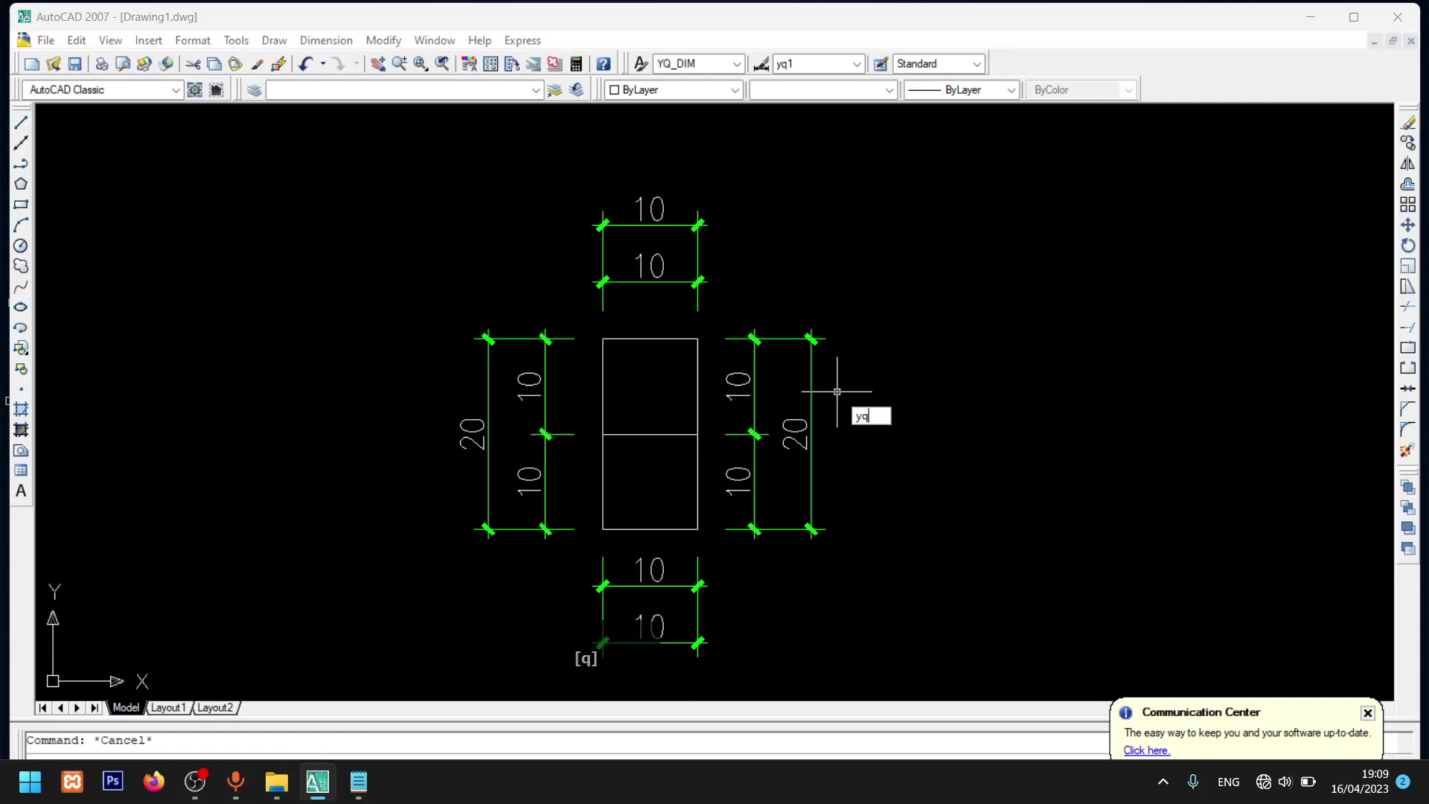
pyautogui.press('h')
pyautogui.press('Return')
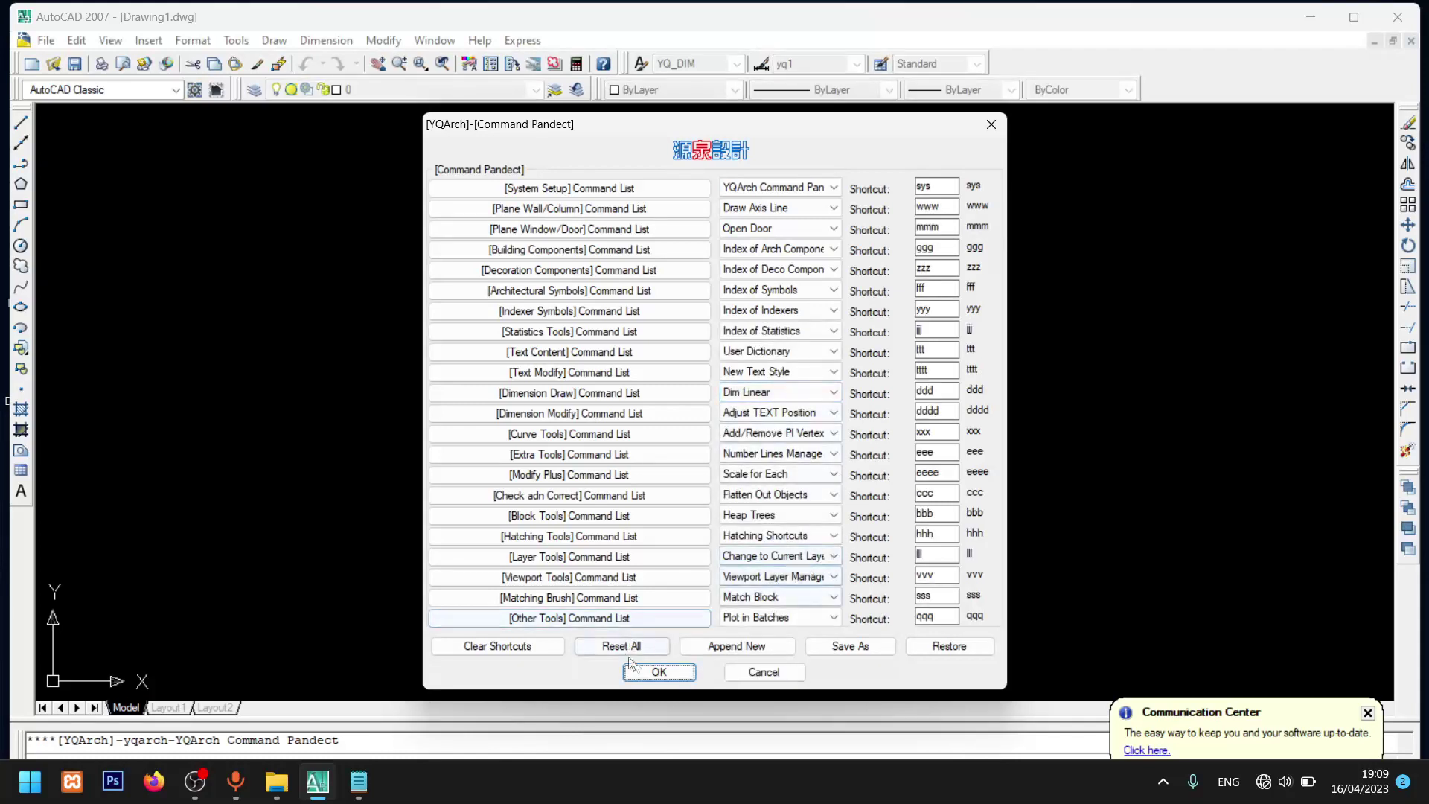
pyautogui.click(663, 673)
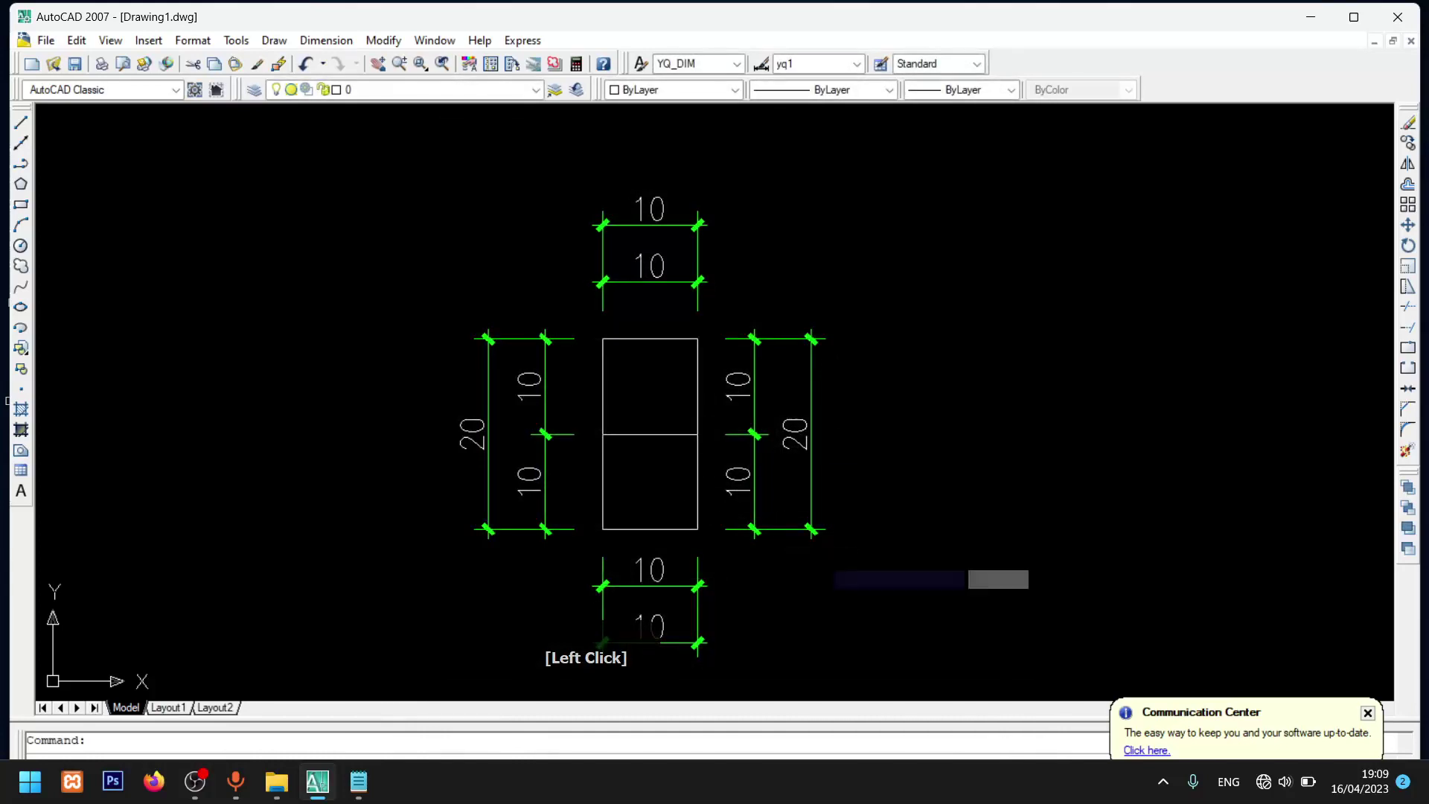
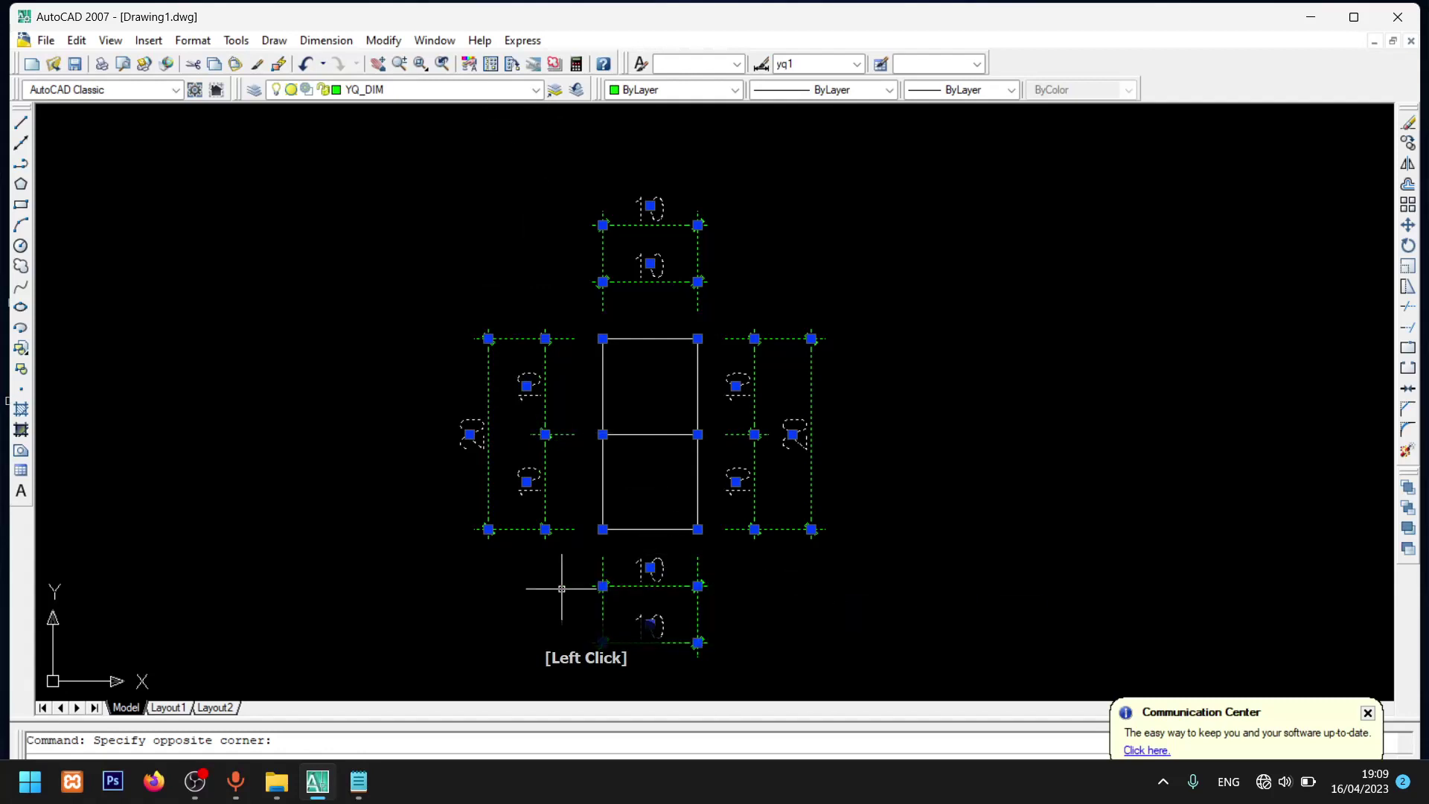
# - Erase all the selected dimensions with the E command, leaving only the two stacked squares
pyautogui.press('e')
pyautogui.press('space')
pyautogui.press('d')
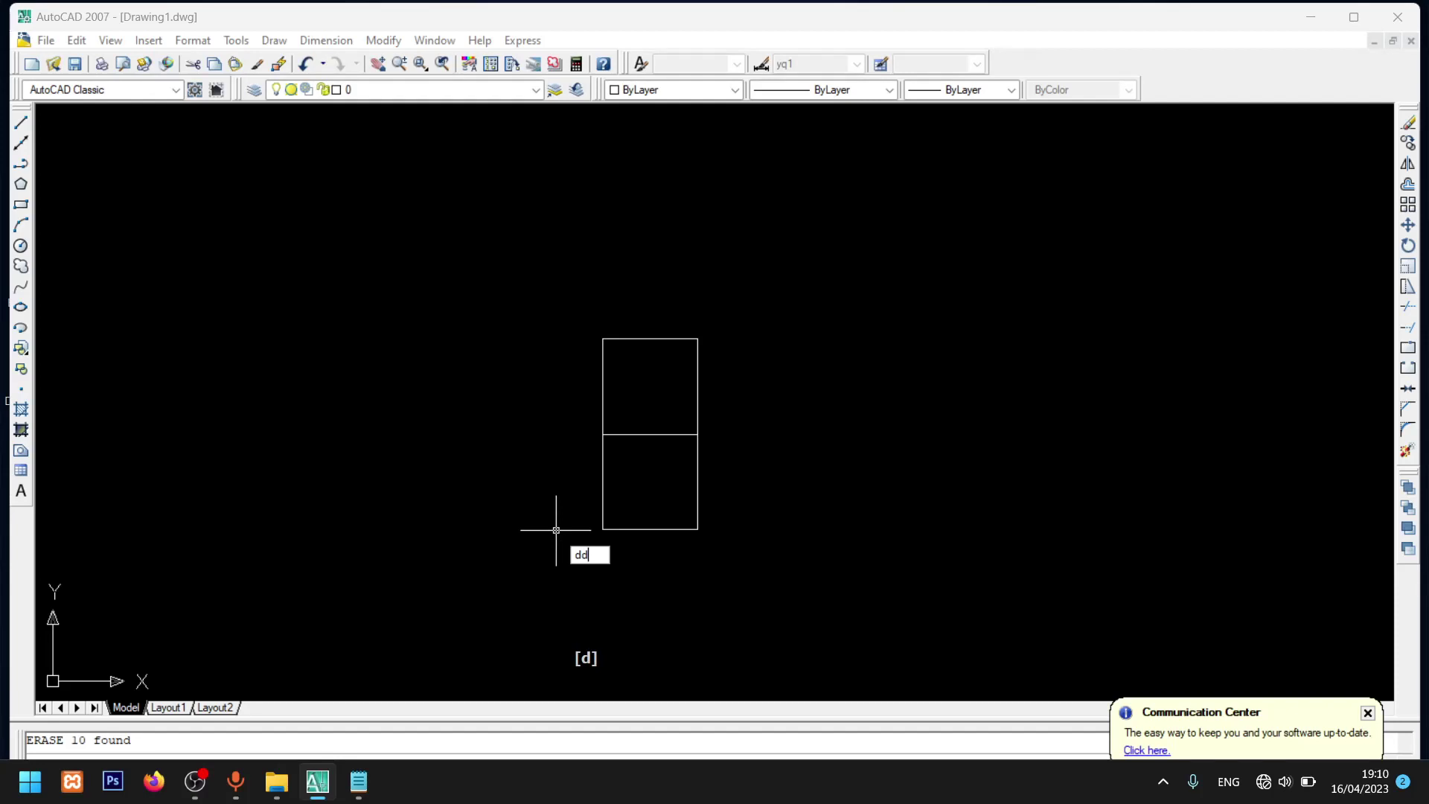
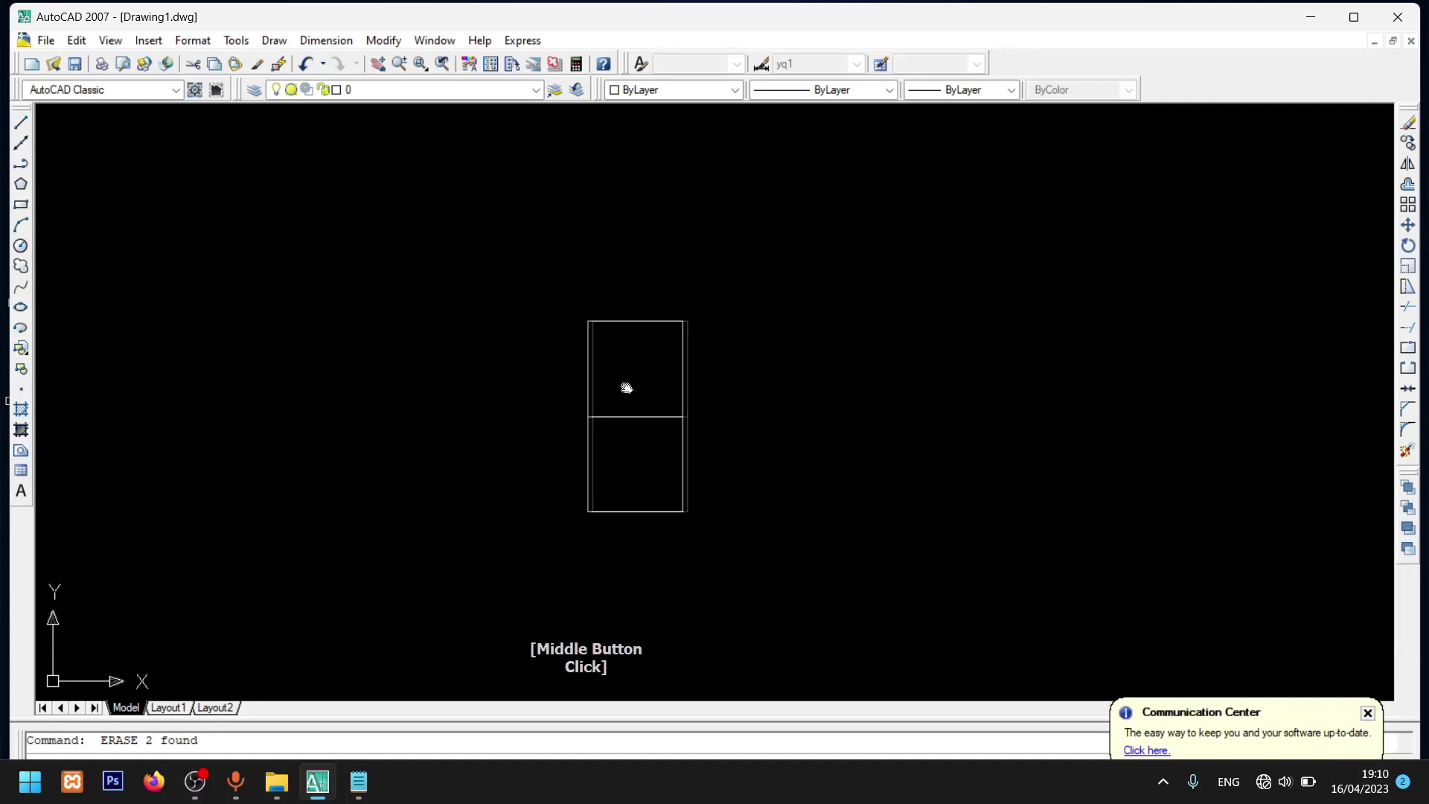
pyautogui.press('Return')
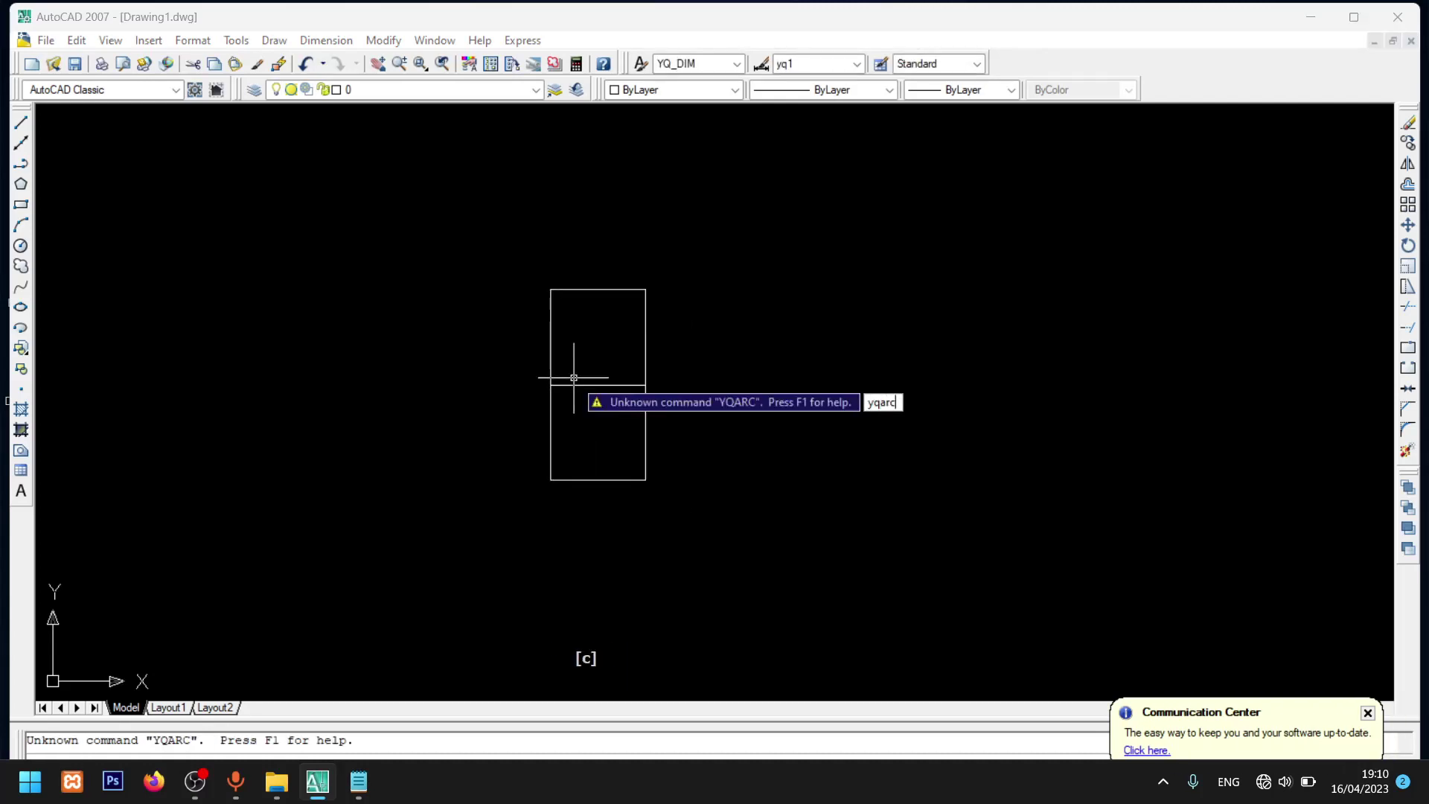
pyautogui.press('Return')
pyautogui.press('h')
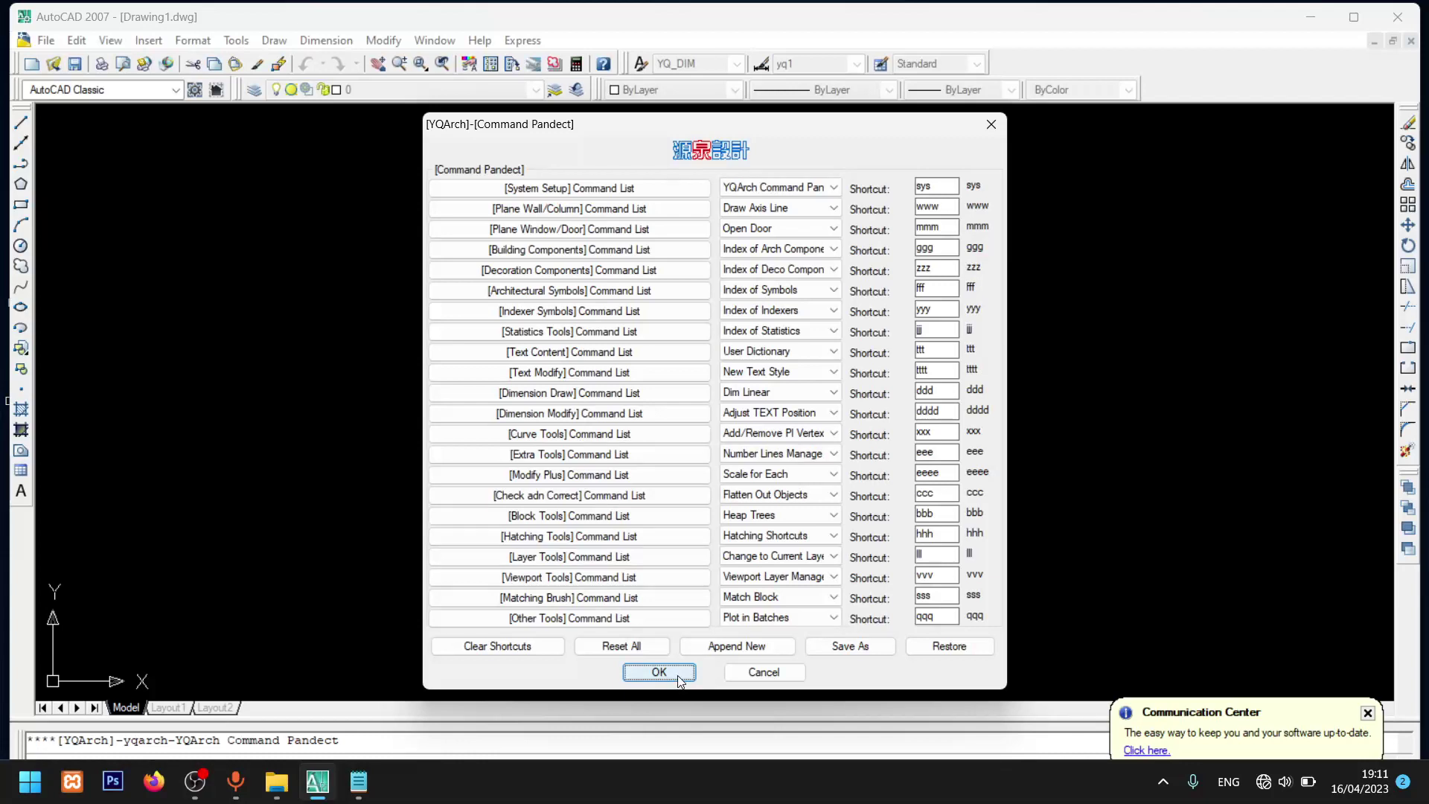
pyautogui.press('Return')
pyautogui.click(685, 683)
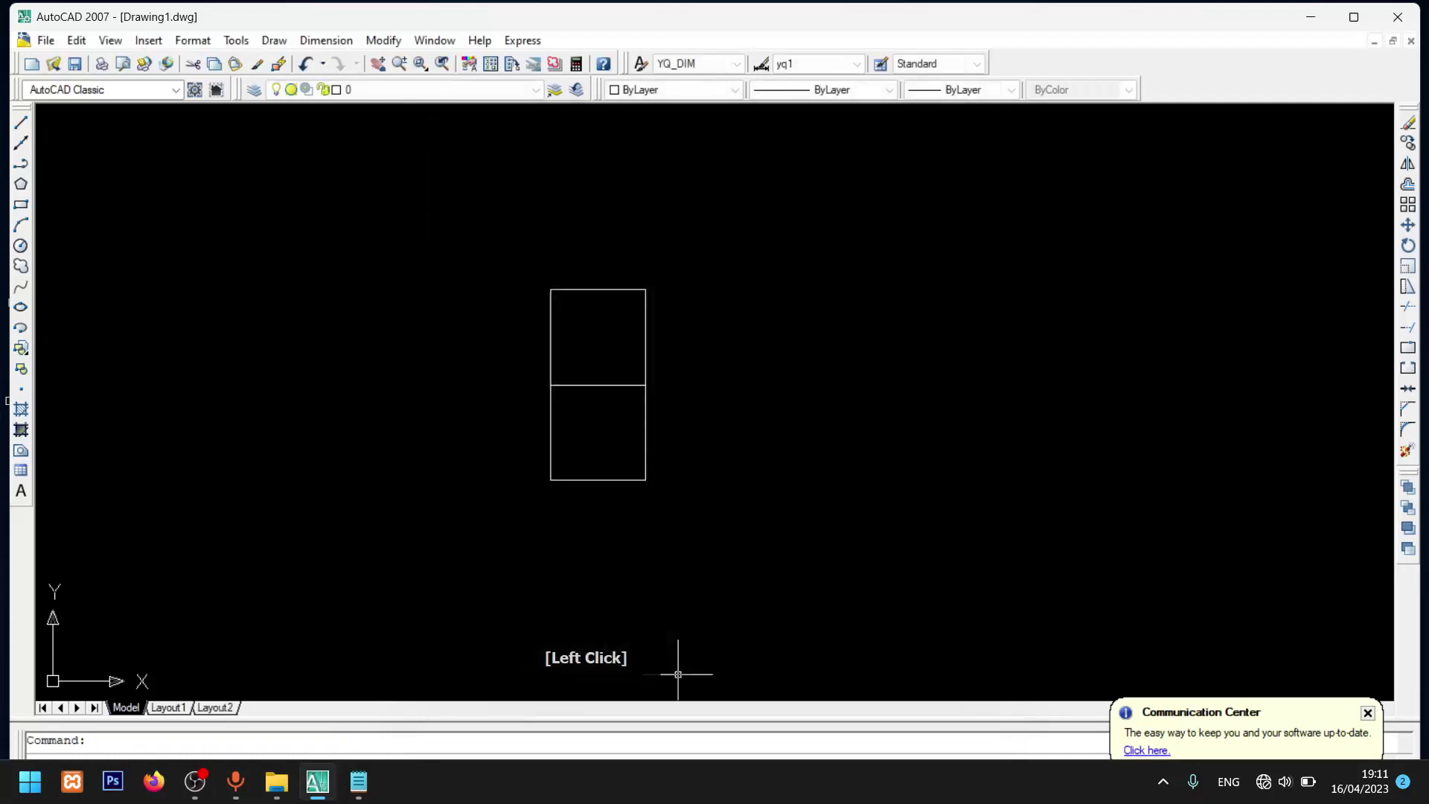